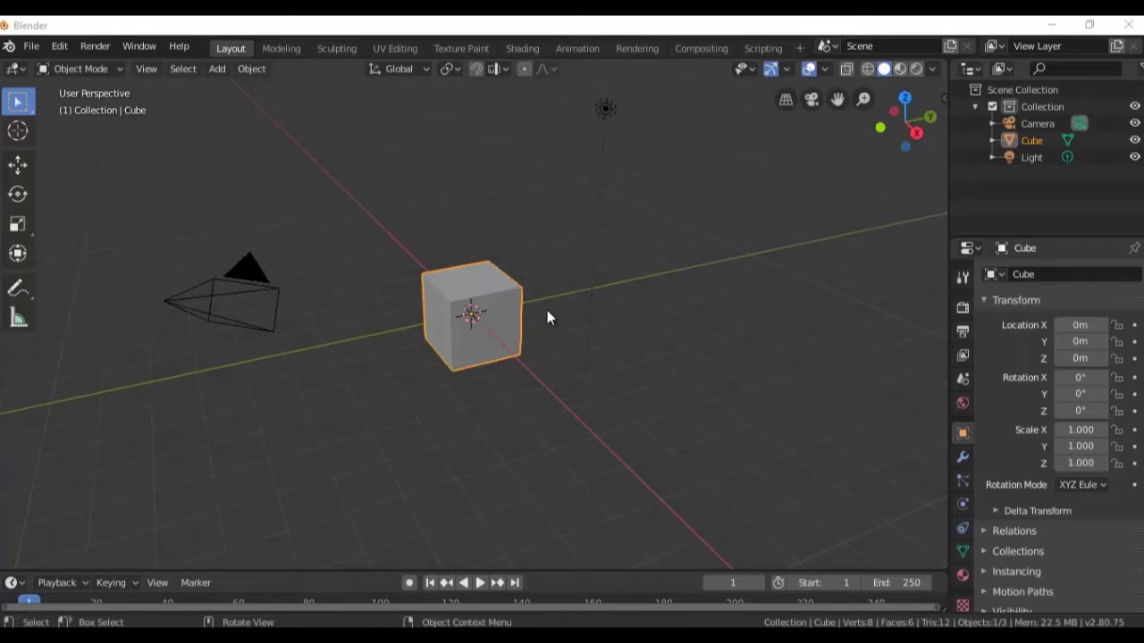
Orbit the viewport slightly and select the Light so its properties show
{"action": "left_click", "coordinate": [575, 419]}
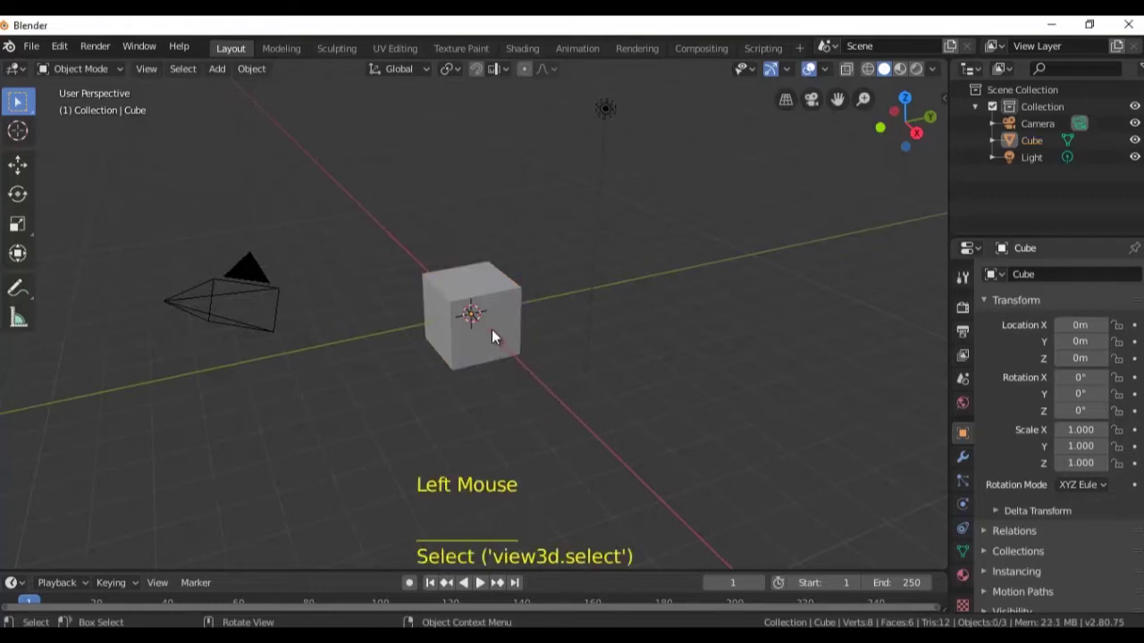
{"action": "left_click", "coordinate": [508, 337]}
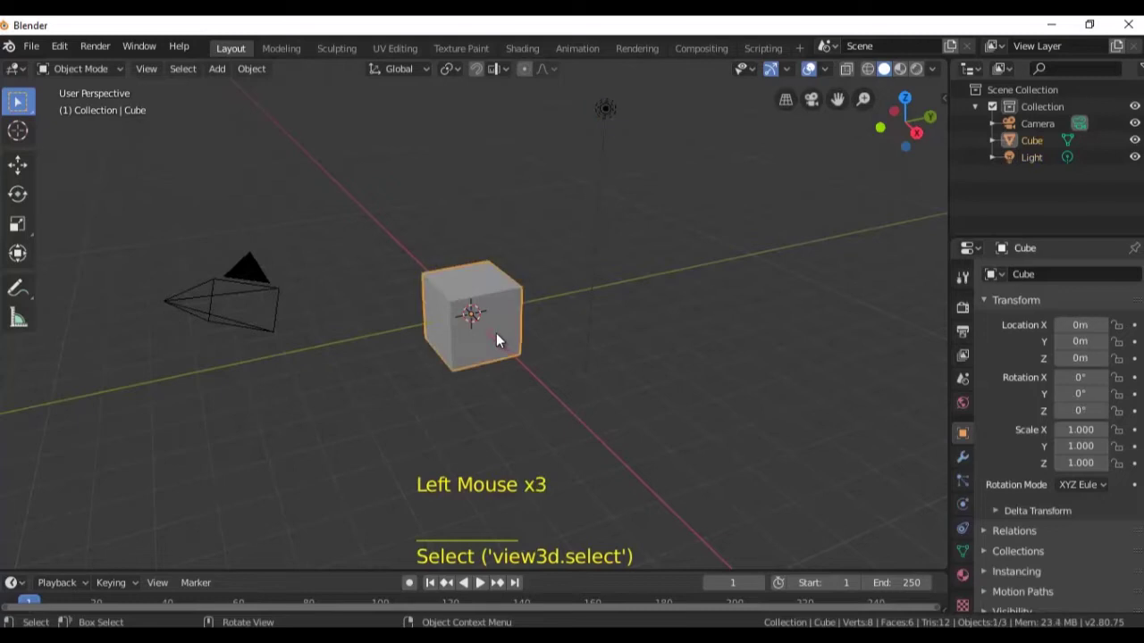
{"action": "middle_click", "coordinate": [510, 419]}
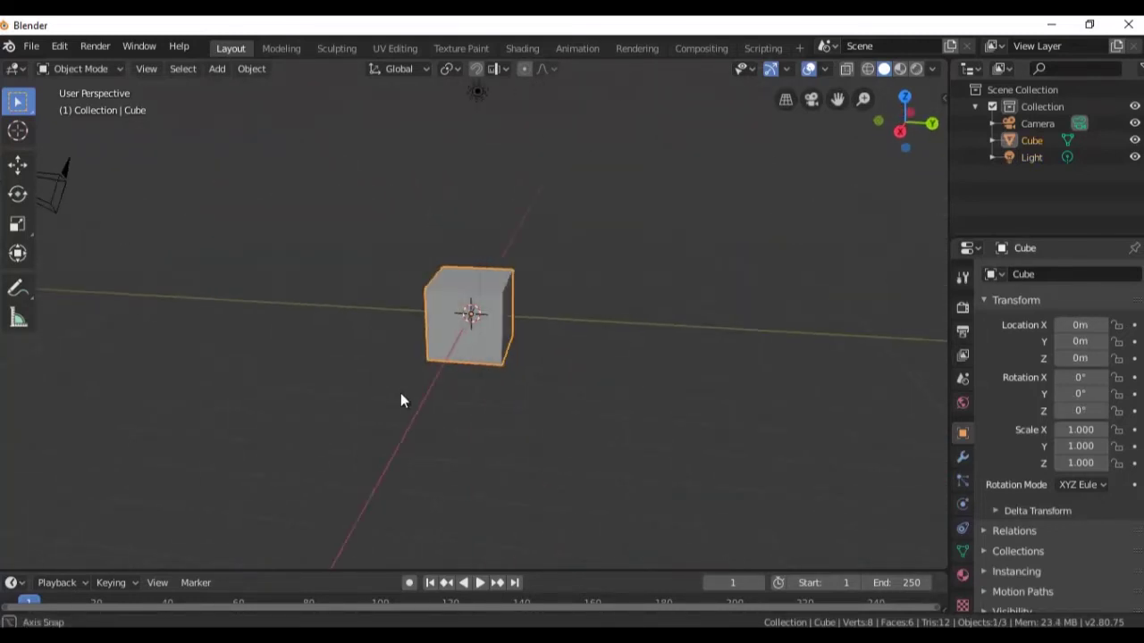
{"action": "scroll", "scroll_direction": "down", "scroll_amount": 3}
{"action": "left_click", "coordinate": [145, 212]}
{"action": "left_click", "coordinate": [481, 148]}
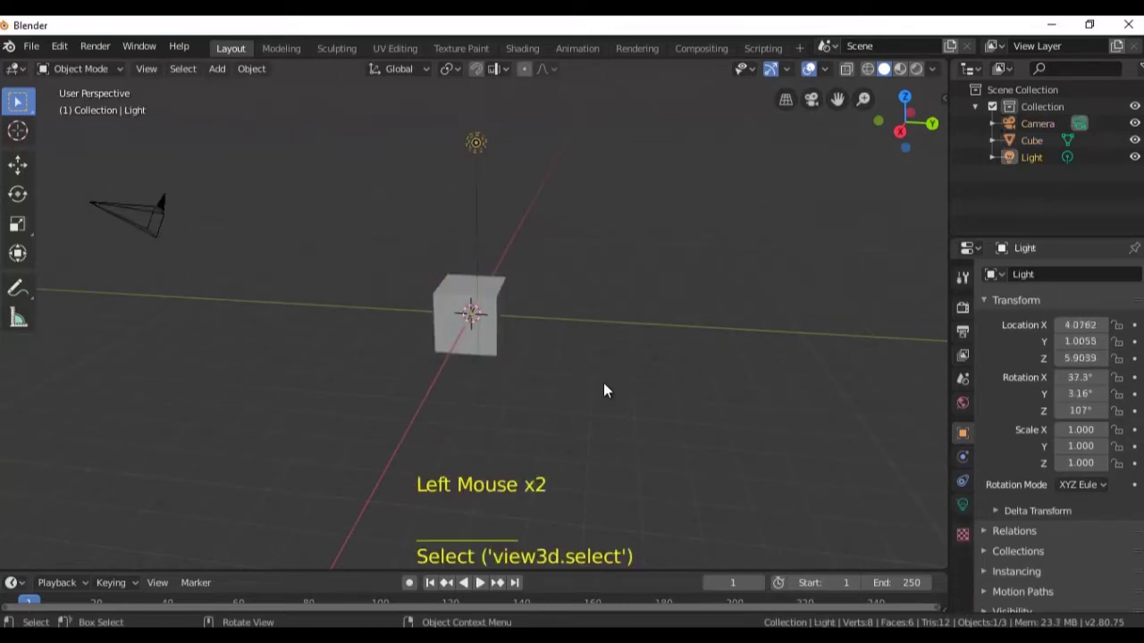
{"action": "middle_click", "coordinate": [622, 407]}
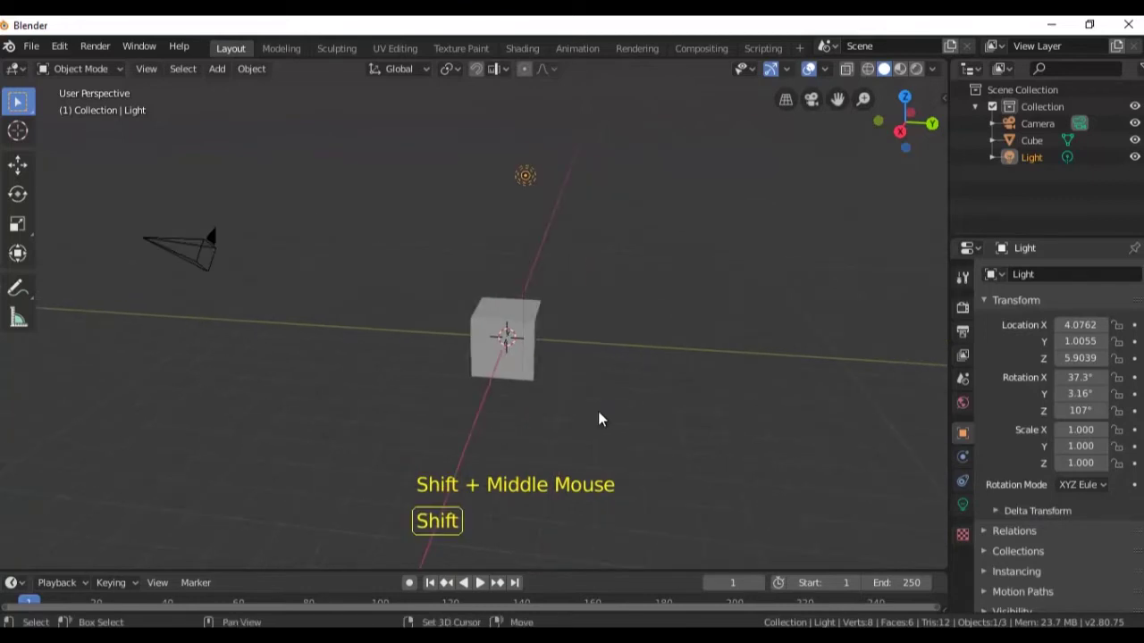
Select every object with A, then clear the selection by clicking empty space
{"action": "key", "text": "a"}
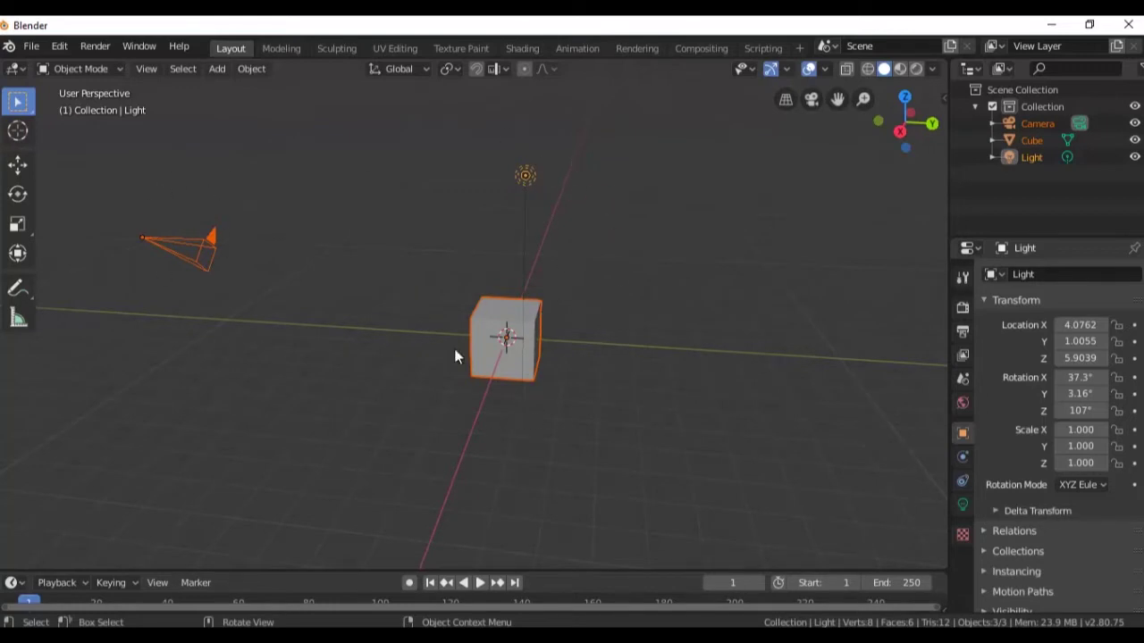
{"action": "left_click", "coordinate": [389, 375]}
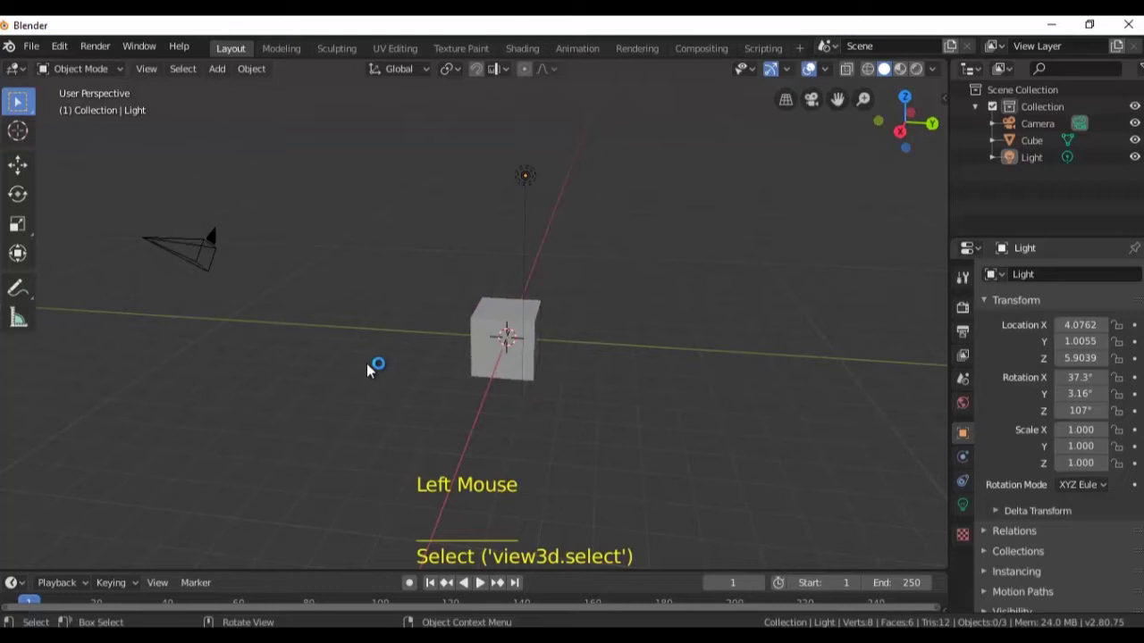
{"action": "key", "text": "a"}
{"action": "left_click", "coordinate": [373, 336]}
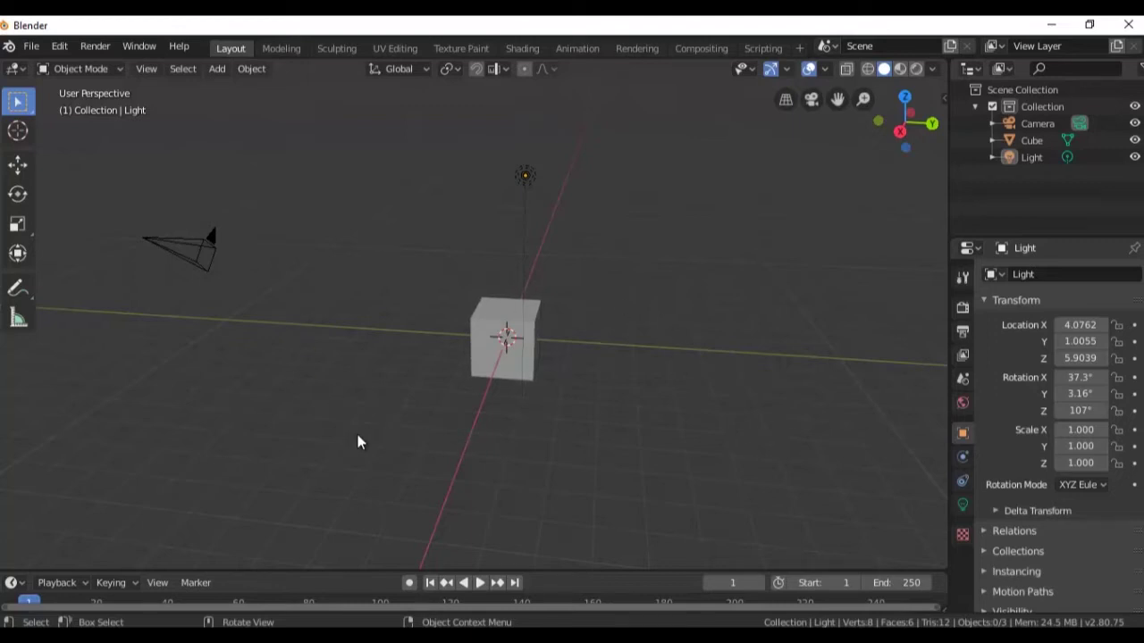
Orbit the viewport to the opposite side of the scene, zooming in and out
{"action": "middle_click", "coordinate": [383, 438]}
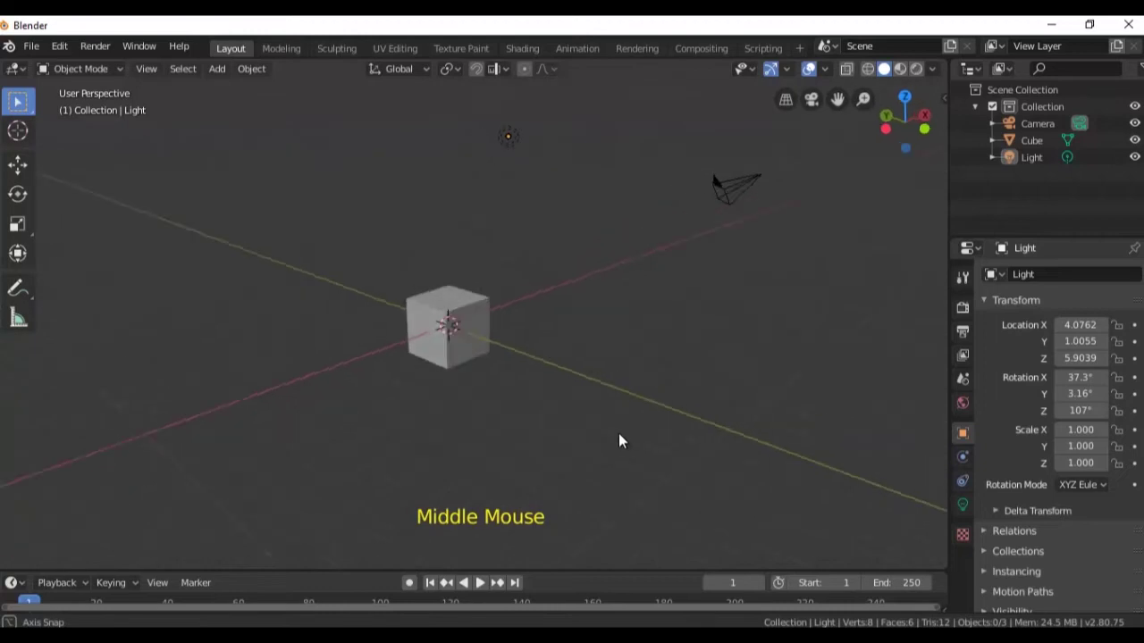
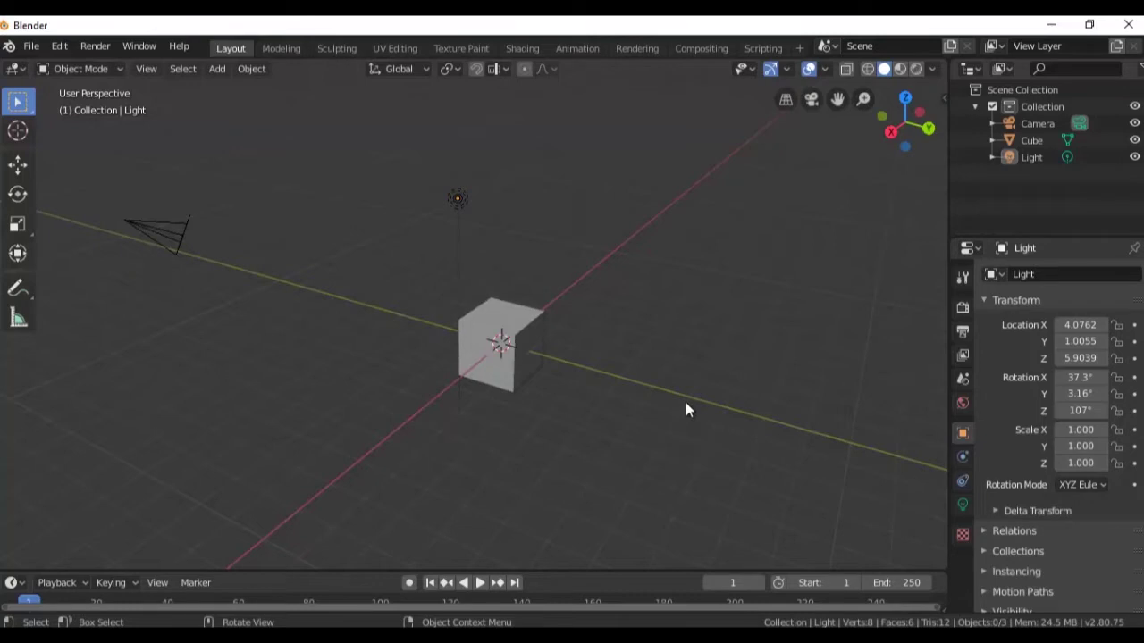
{"action": "middle_click", "coordinate": [691, 408]}
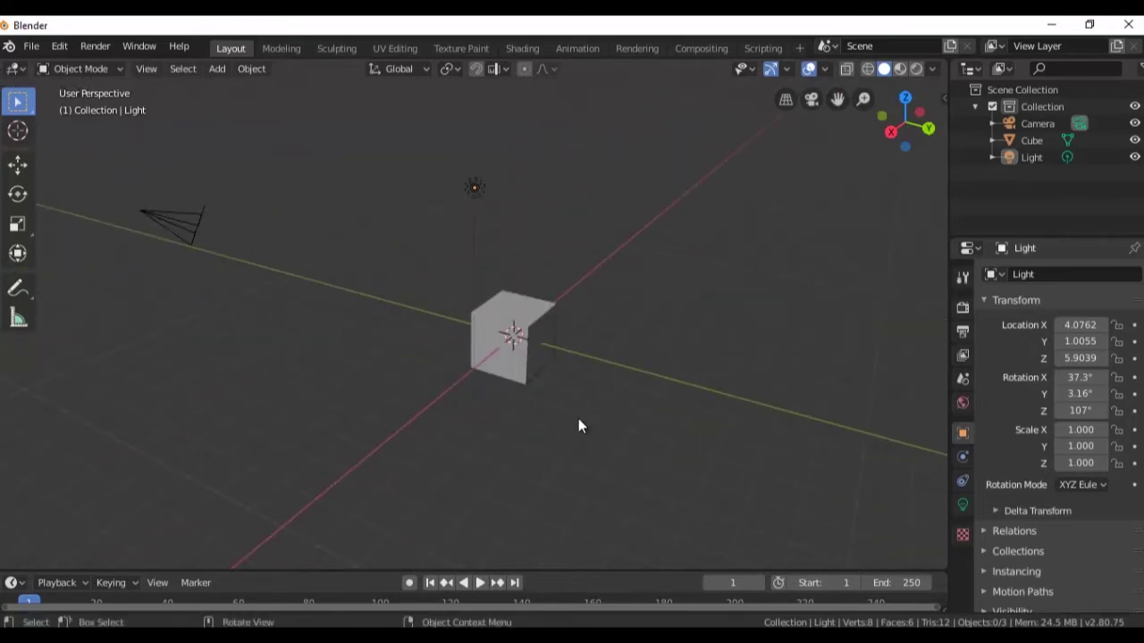
{"action": "scroll", "scroll_direction": "up", "scroll_amount": 3}
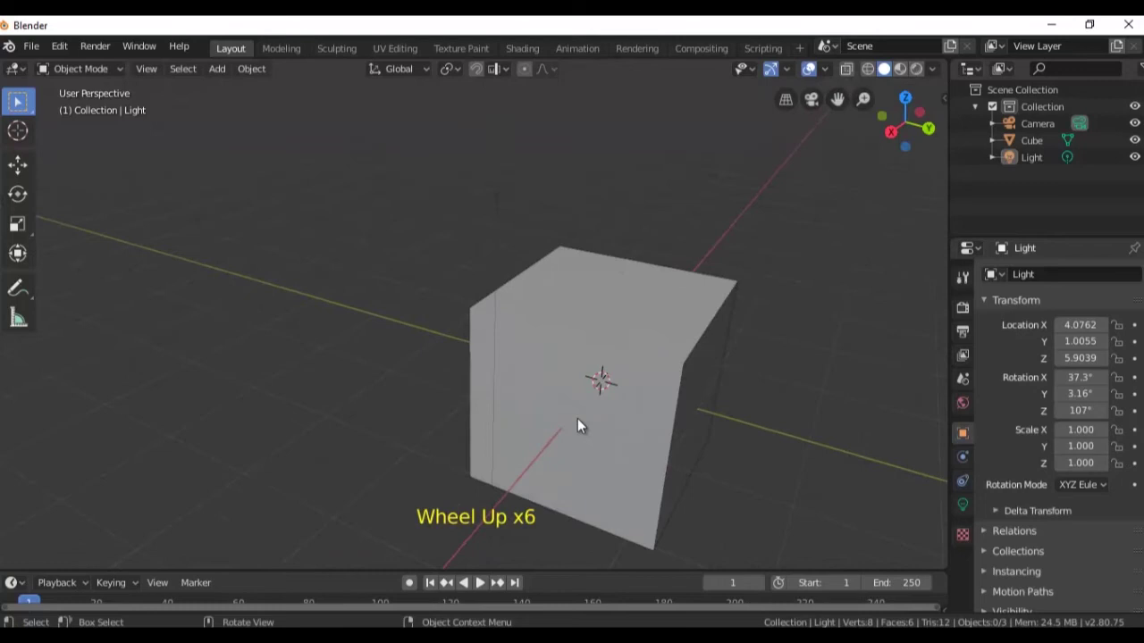
{"action": "scroll", "scroll_direction": "down", "scroll_amount": 3}
{"action": "scroll", "scroll_direction": "up", "scroll_amount": 3}
{"action": "scroll", "scroll_direction": "down", "scroll_amount": 3}
{"action": "scroll", "scroll_direction": "up", "scroll_amount": 3}
{"action": "scroll", "scroll_direction": "down", "scroll_amount": 3}
Orbit further around and zoom out to view the scene from farther away
{"action": "middle_click", "coordinate": [741, 379]}
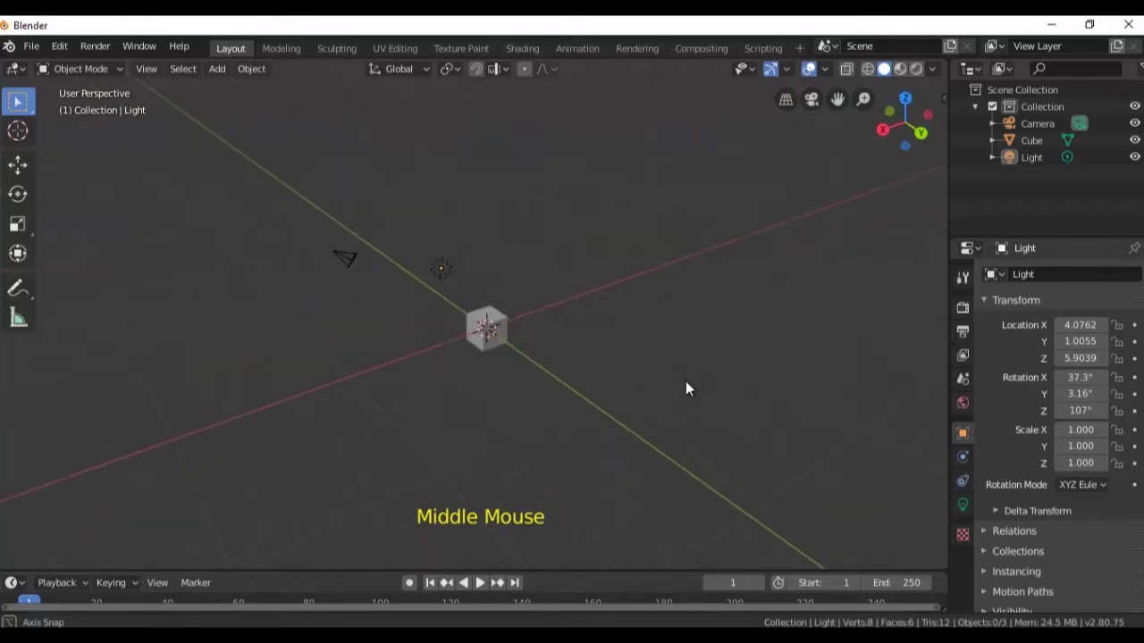
{"action": "middle_click", "coordinate": [726, 368]}
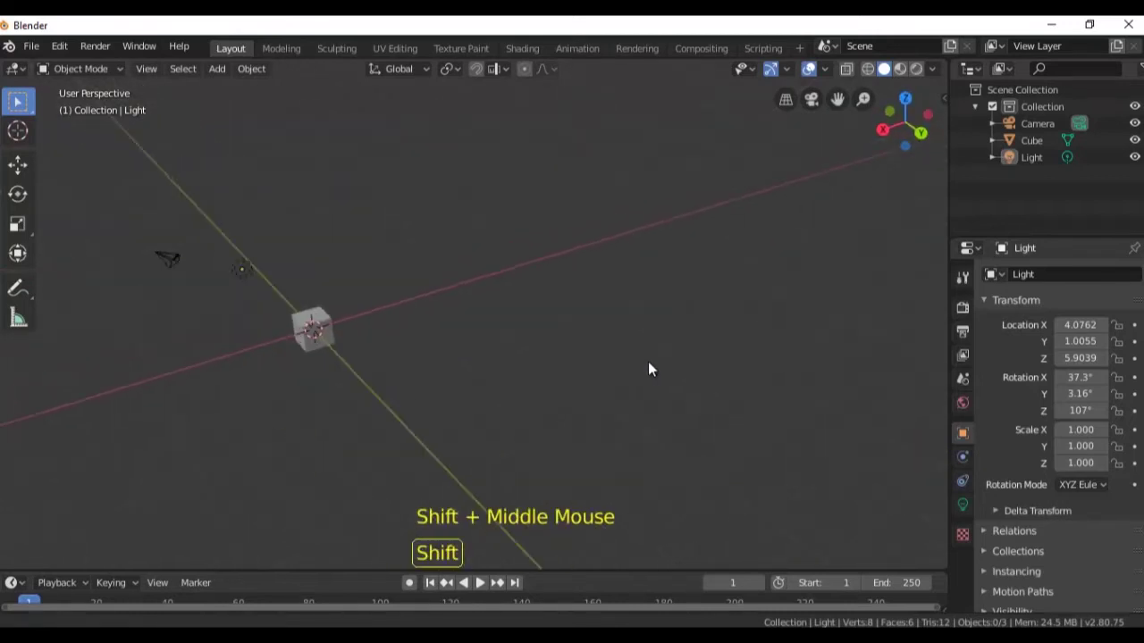
{"action": "scroll", "scroll_direction": "up", "scroll_amount": 3}
{"action": "scroll", "scroll_direction": "down", "scroll_amount": 3}
{"action": "scroll", "scroll_direction": "down", "scroll_amount": 3}
{"action": "scroll", "scroll_direction": "down", "scroll_amount": 3}
{"action": "scroll", "scroll_direction": "up", "scroll_amount": 3}
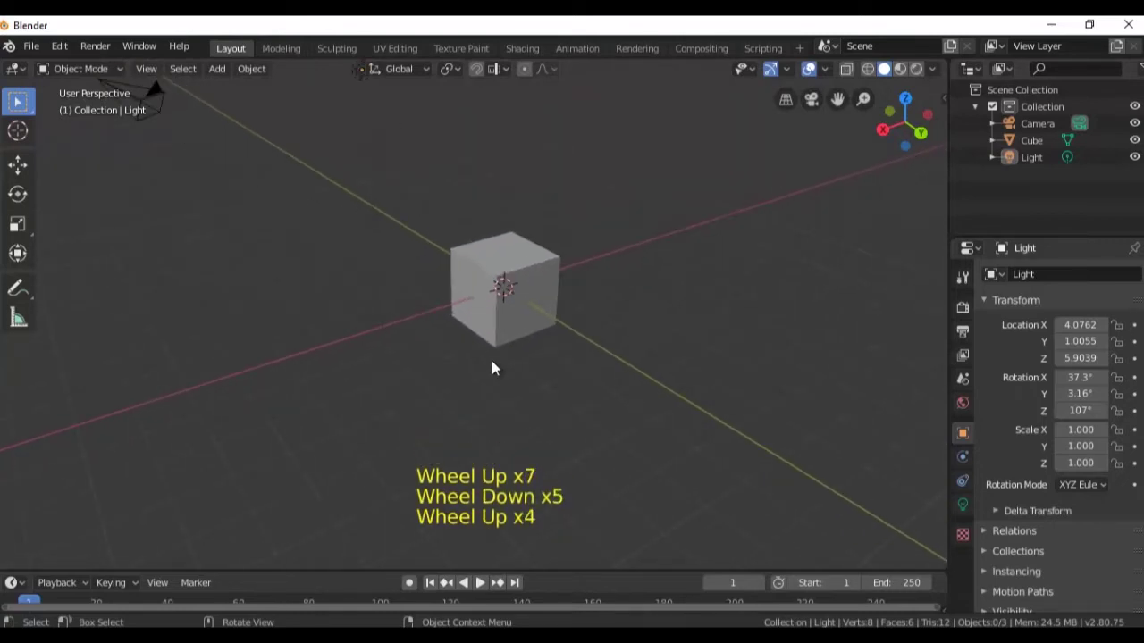
{"action": "scroll", "scroll_direction": "down", "scroll_amount": 3}
{"action": "middle_click", "coordinate": [450, 402]}
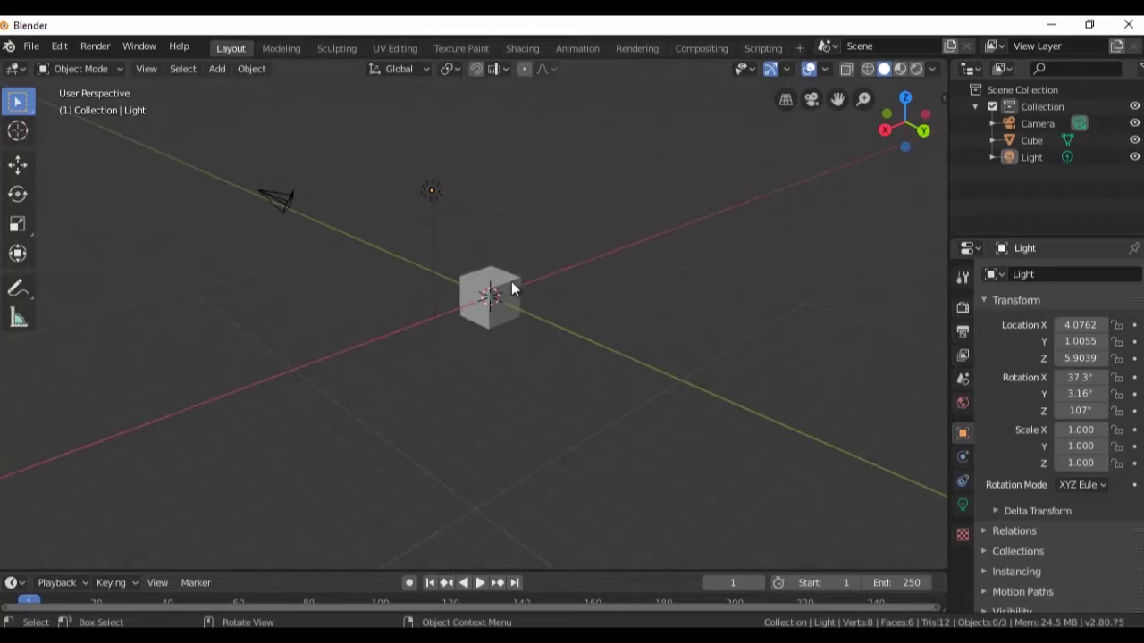
Make the Cube active, frame it to fill the view, then zoom back out
{"action": "left_click", "coordinate": [517, 287]}
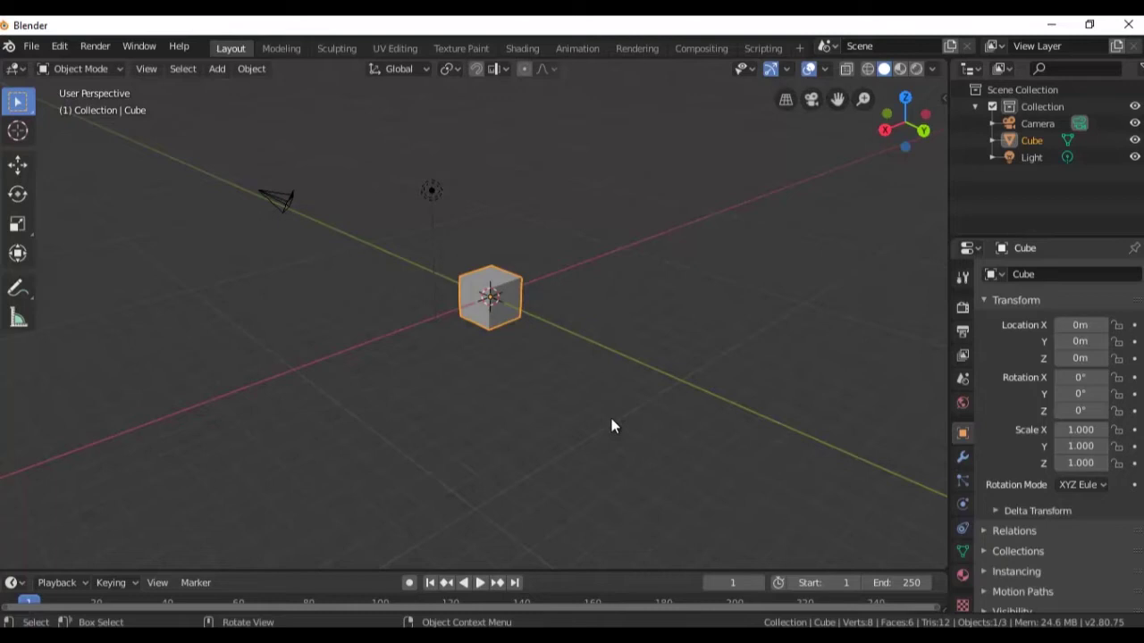
{"action": "key", "text": "KP_Decimal"}
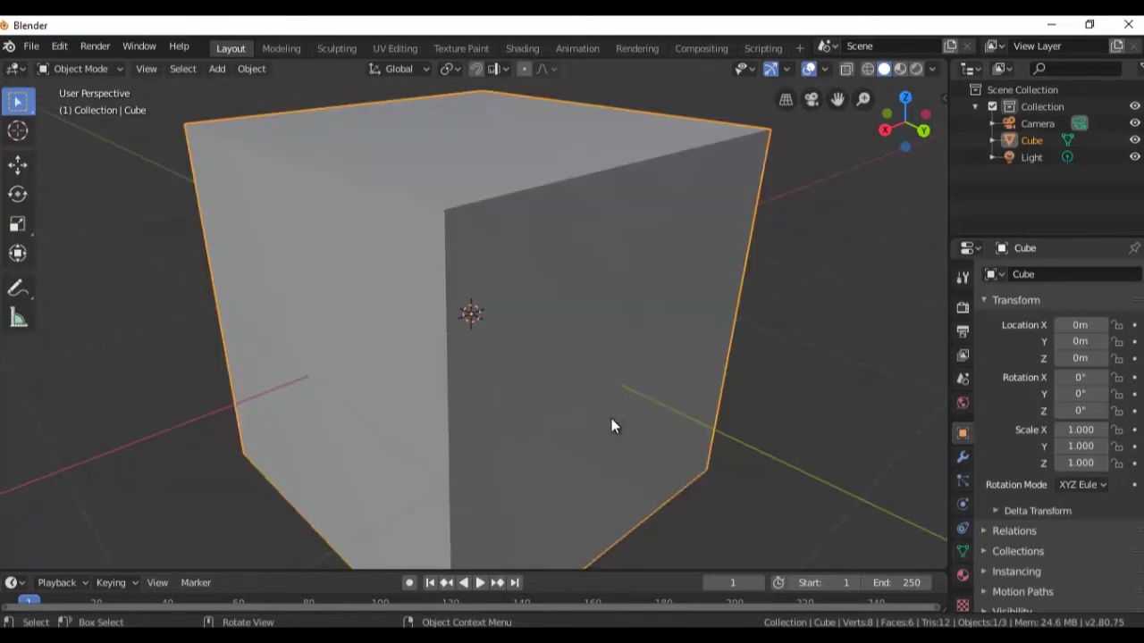
{"action": "scroll", "scroll_direction": "down", "scroll_amount": 3}
{"action": "scroll", "scroll_direction": "down", "scroll_amount": 3}
{"action": "scroll", "scroll_direction": "down", "scroll_amount": 3}
{"action": "scroll", "scroll_direction": "up", "scroll_amount": 3}
{"action": "scroll", "scroll_direction": "up", "scroll_amount": 3}
{"action": "scroll", "scroll_direction": "down", "scroll_amount": 3}
Orbit the viewport to view the whole scene from a new angle
{"action": "middle_click", "coordinate": [624, 459]}
{"action": "scroll", "scroll_direction": "up", "scroll_amount": 3}
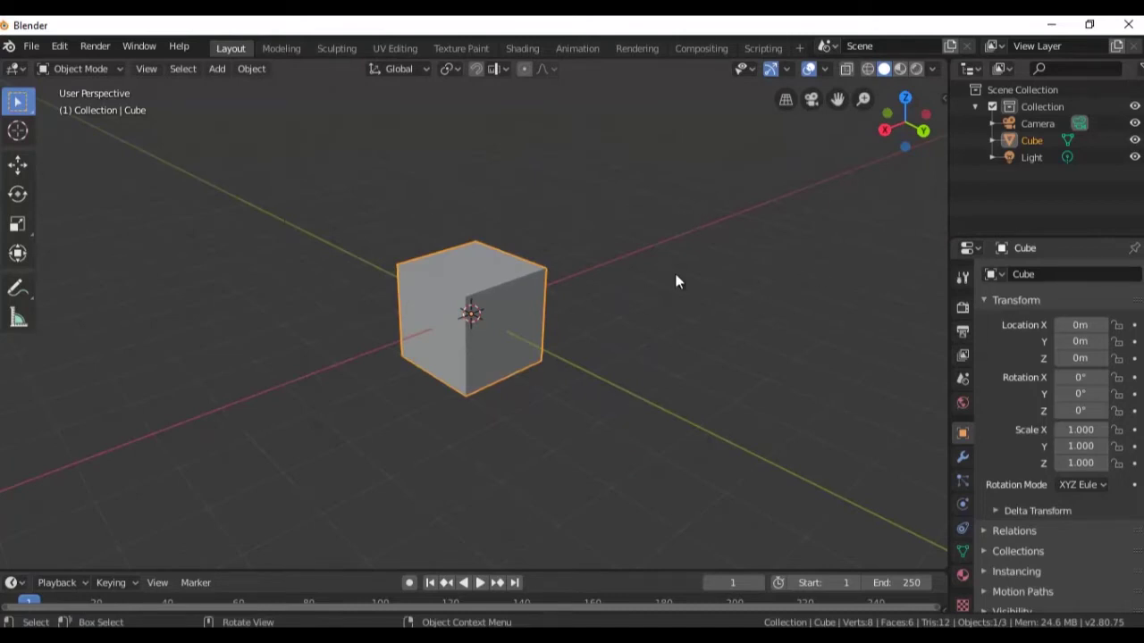
{"action": "middle_click", "coordinate": [721, 402]}
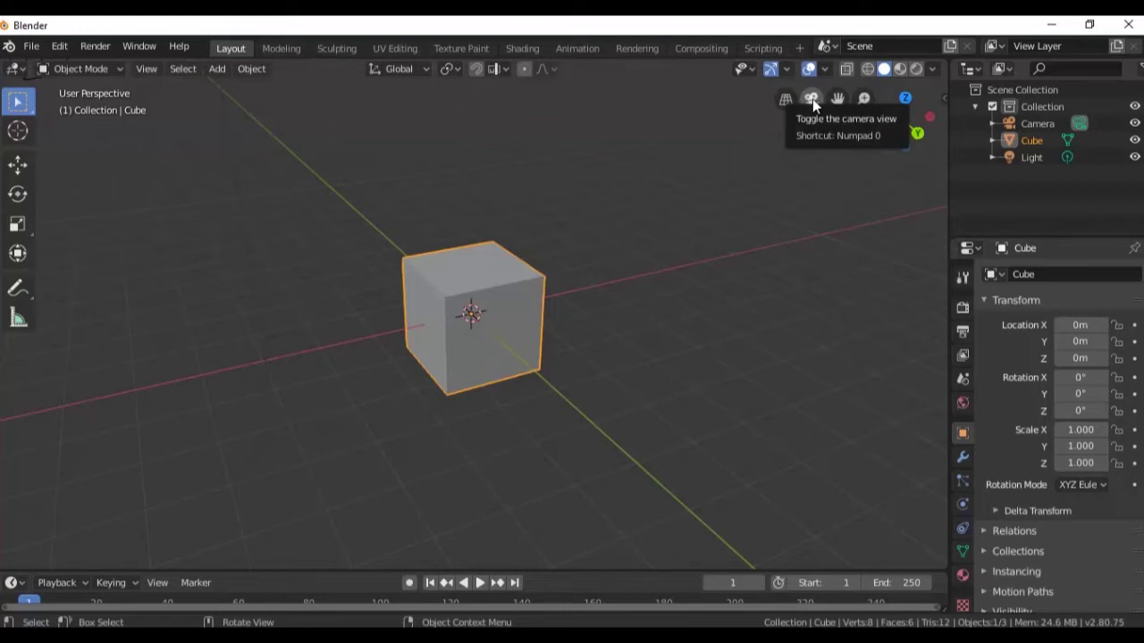
{"action": "left_click", "coordinate": [818, 103]}
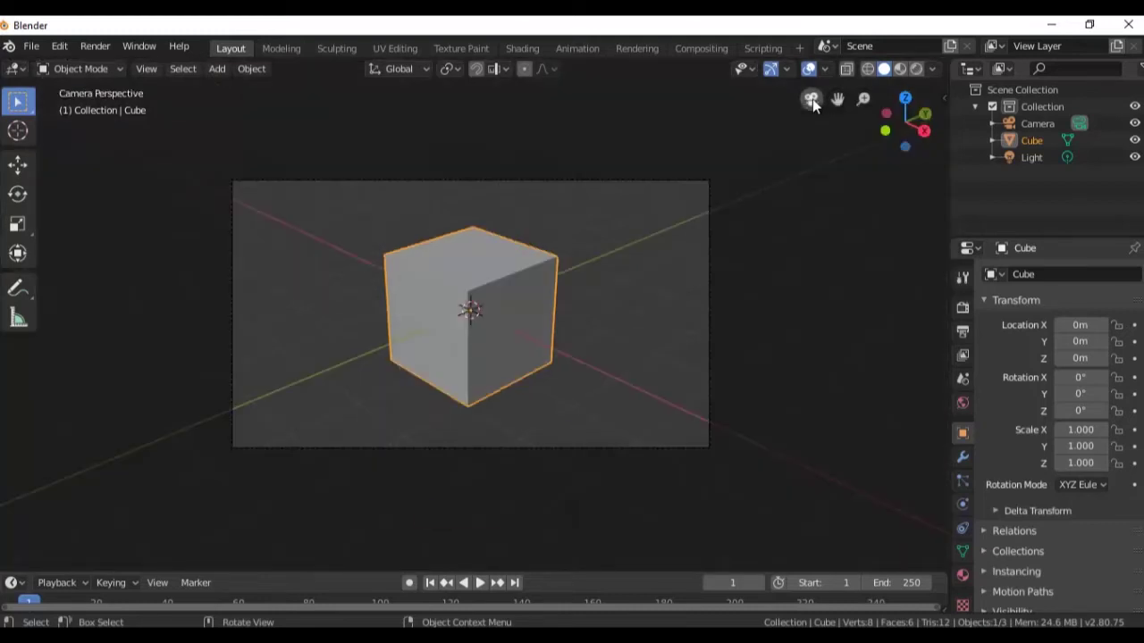
{"action": "left_click", "coordinate": [818, 103]}
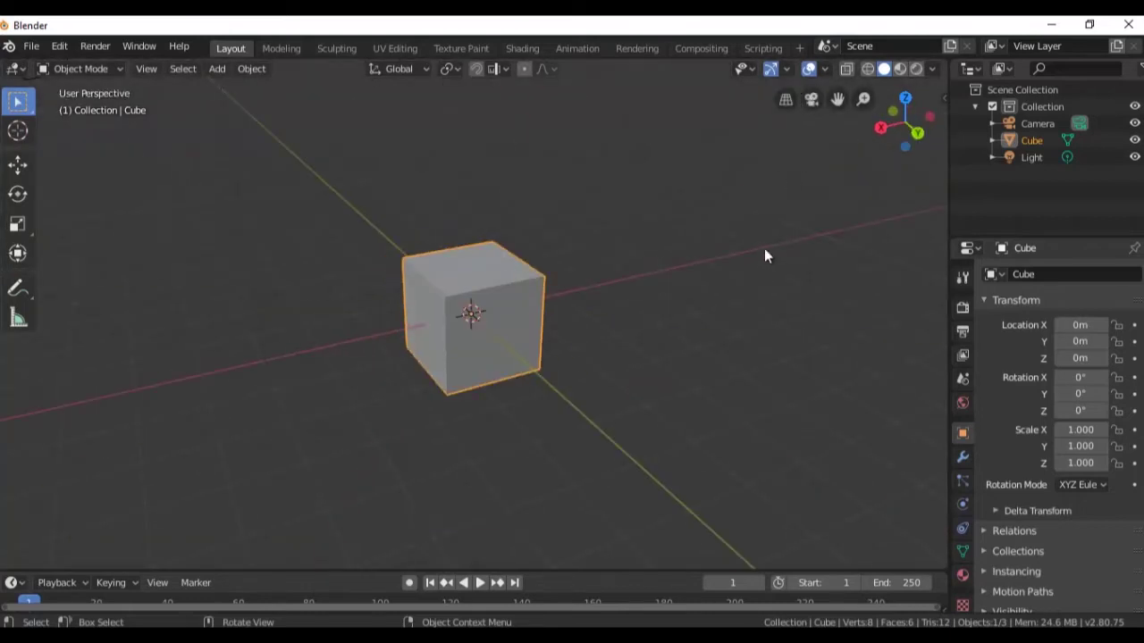
{"action": "key", "text": "KP_0"}
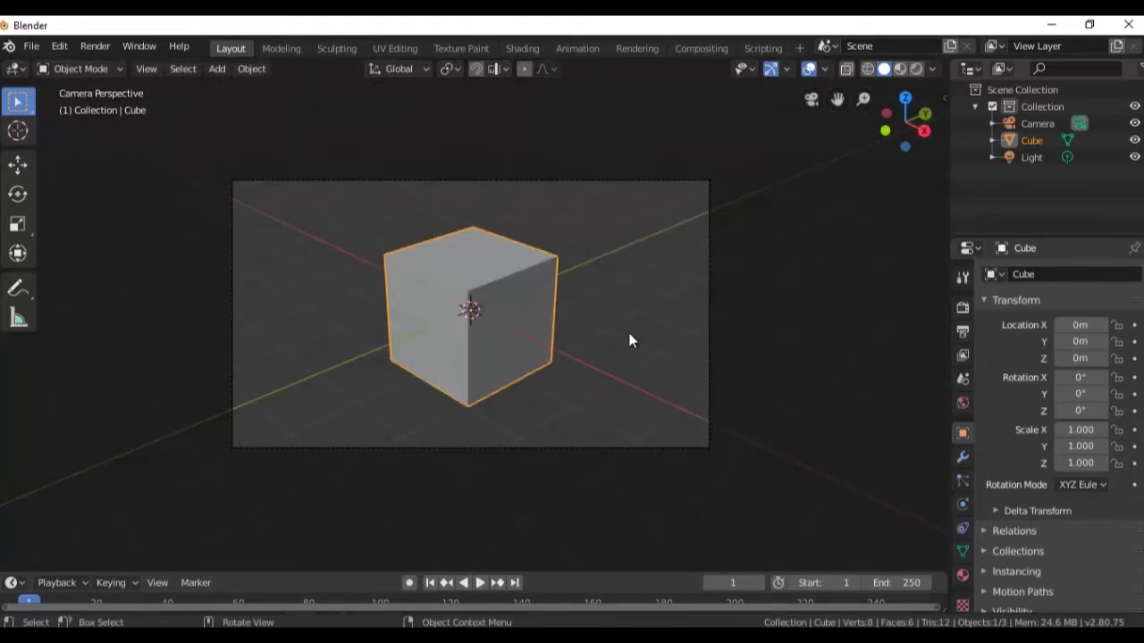
{"action": "key", "text": "KP_0"}
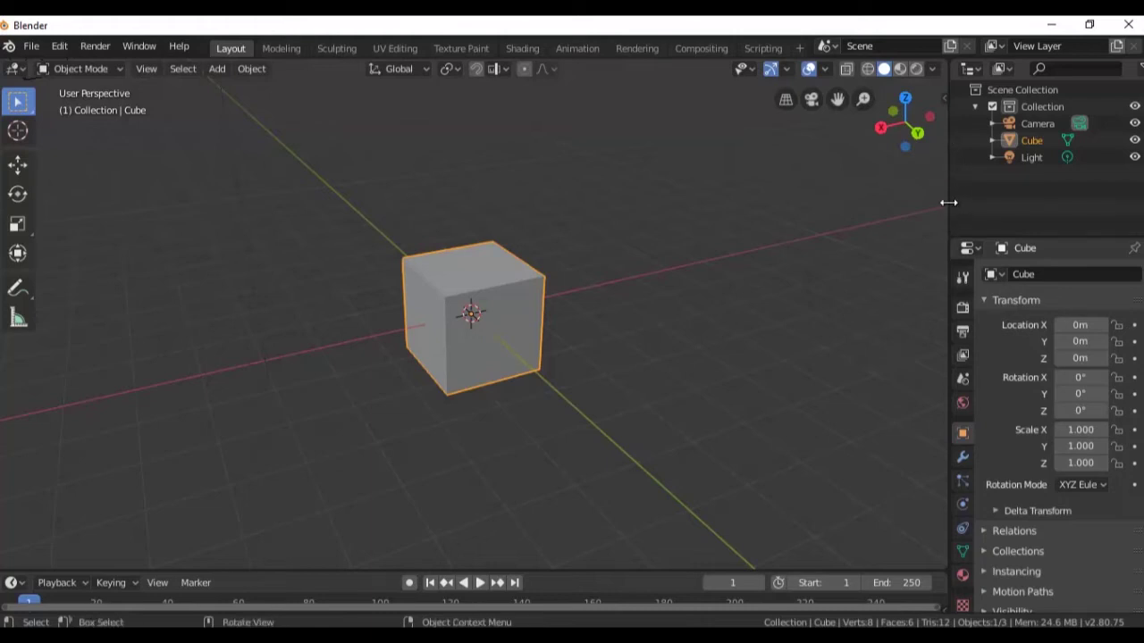
{"action": "right_click", "coordinate": [955, 208]}
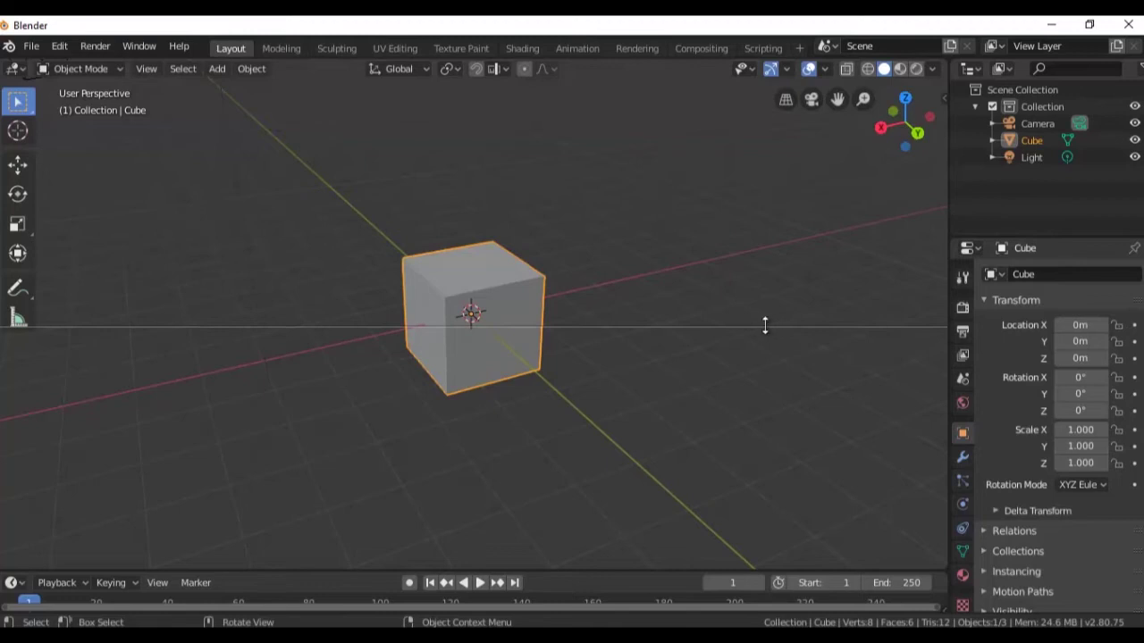
{"action": "right_click", "coordinate": [623, 329]}
{"action": "right_click", "coordinate": [622, 329]}
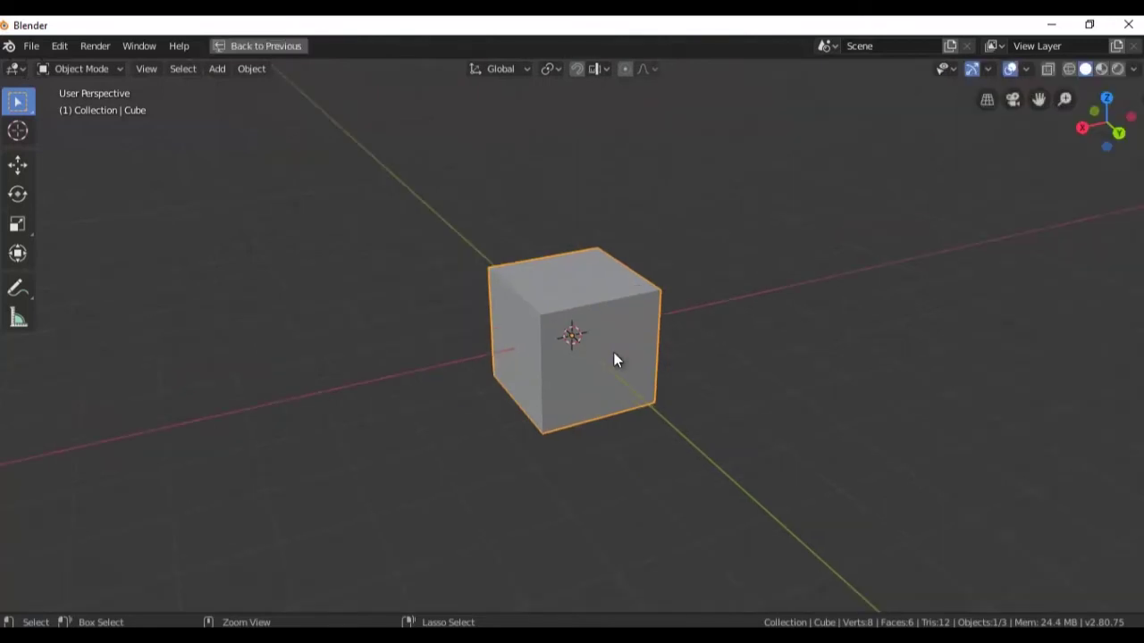
{"action": "key", "text": "n"}
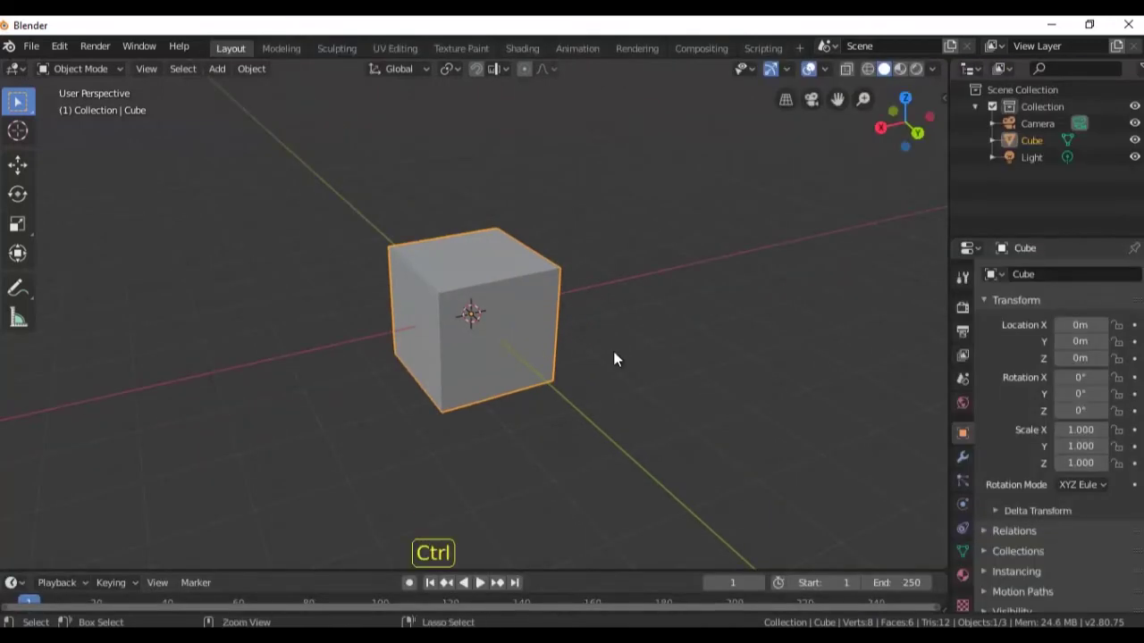
Activate the Move tool with the Cube selected, orbiting the view slightly
{"action": "key", "text": "ctrl+space"}
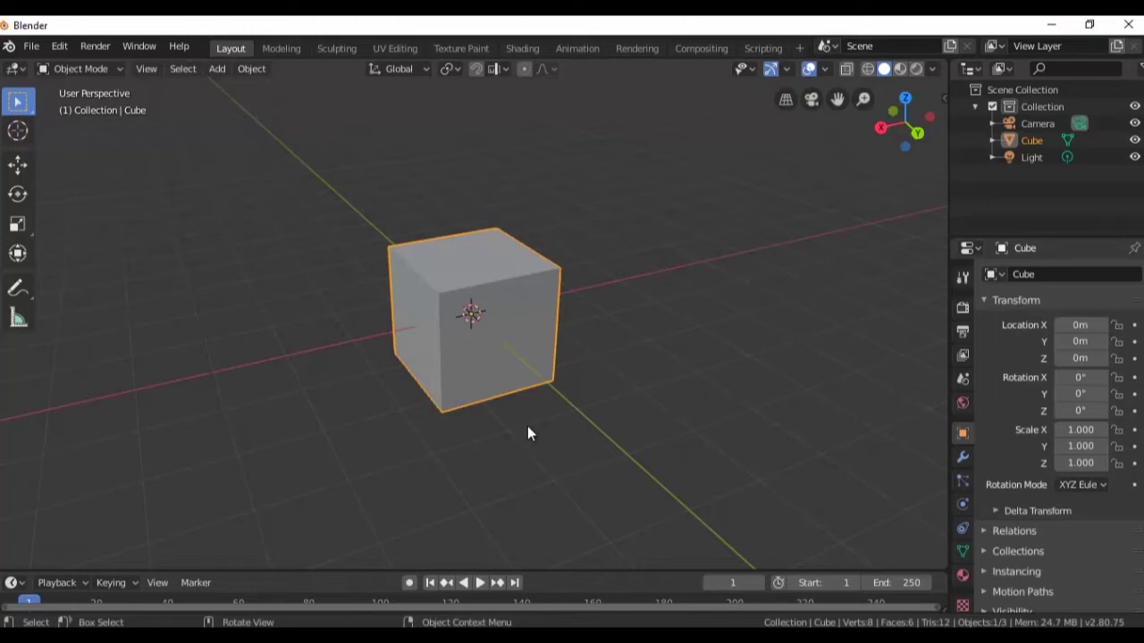
{"action": "middle_click", "coordinate": [557, 436]}
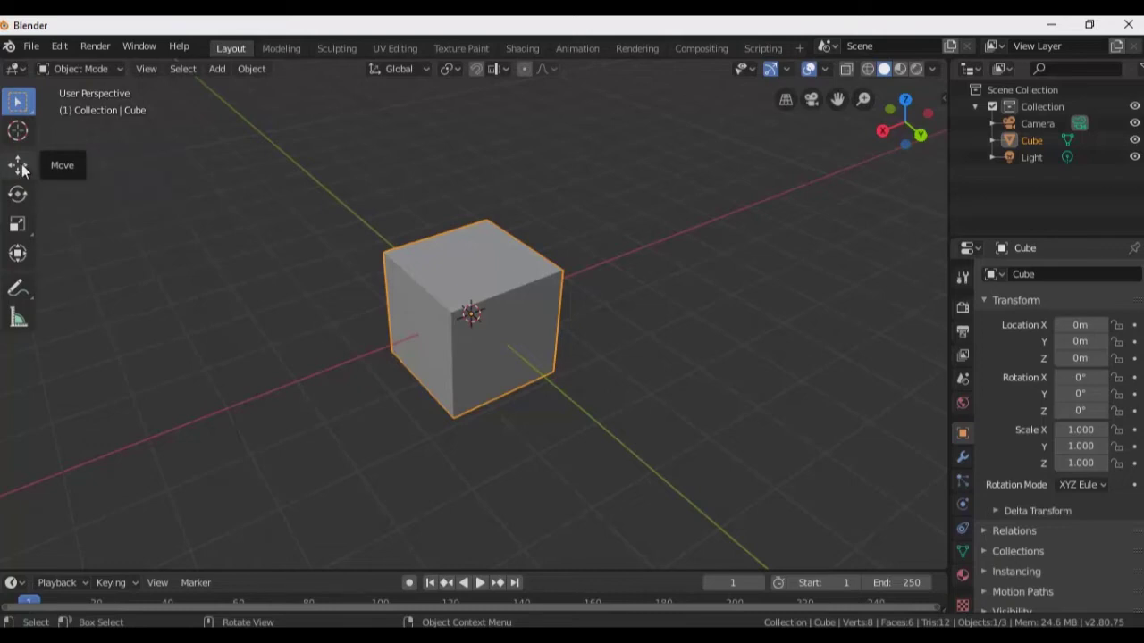
{"action": "left_click", "coordinate": [27, 169]}
{"action": "middle_click", "coordinate": [710, 377]}
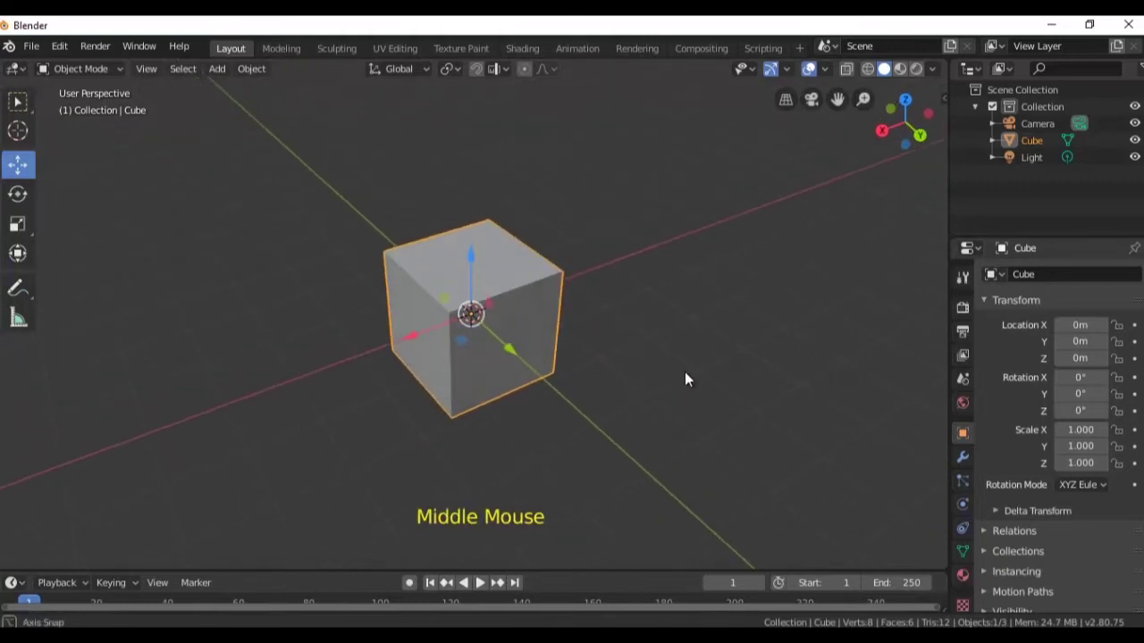
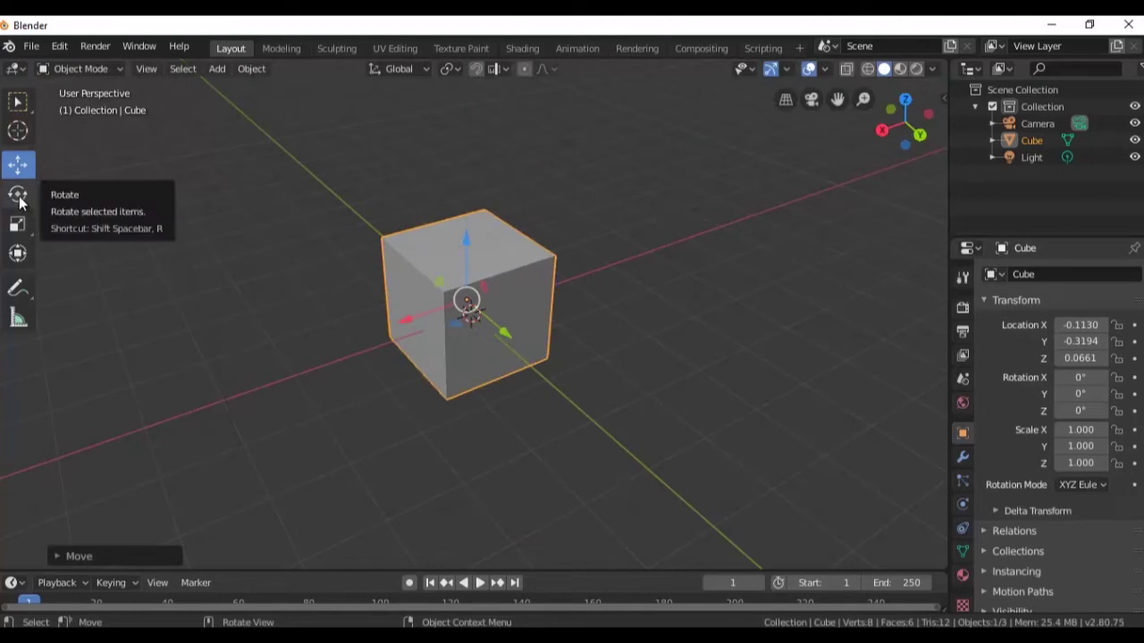
Rotate the Cube with the Rotate tool around X, Y and Z to about -10.7°, -74.8°, -26.4°
{"action": "left_click", "coordinate": [23, 203]}
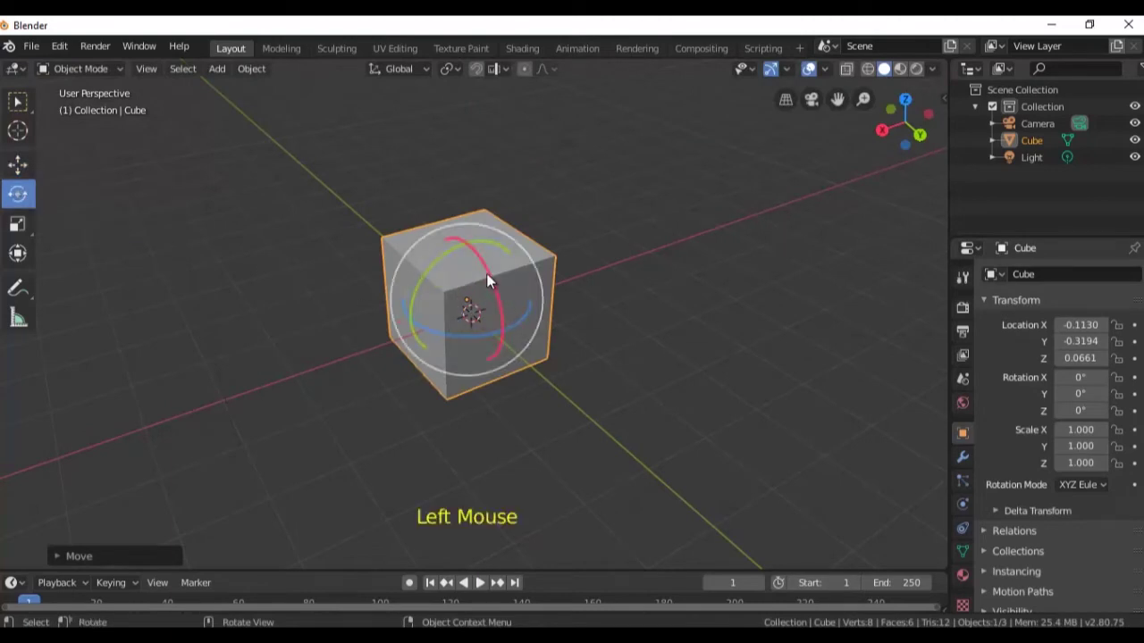
{"action": "left_click", "coordinate": [498, 286]}
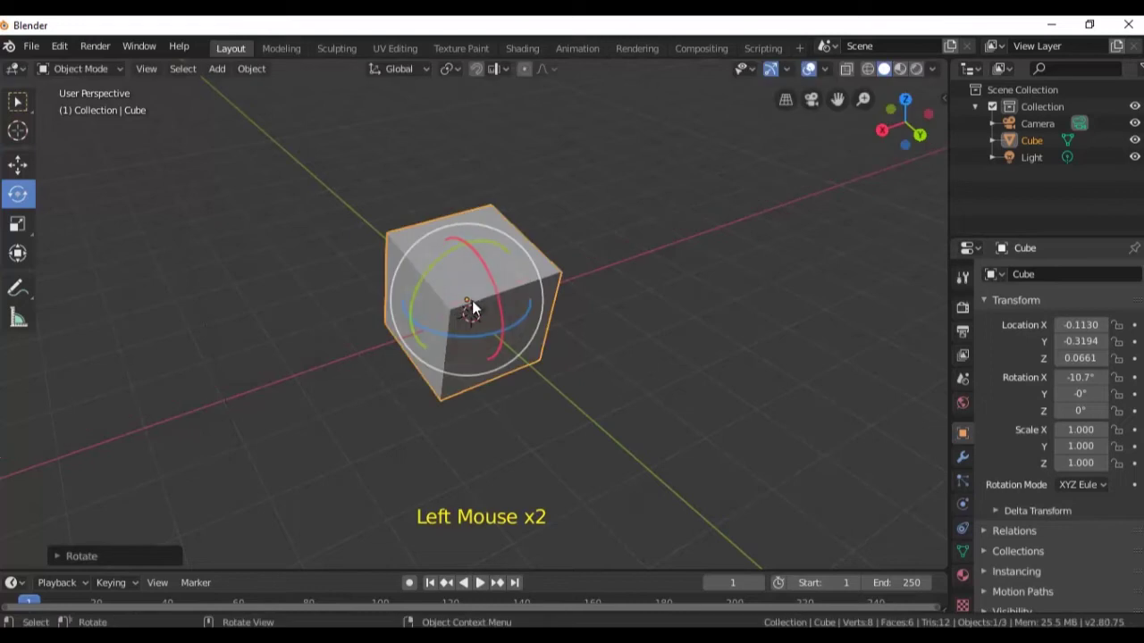
{"action": "left_click", "coordinate": [440, 270]}
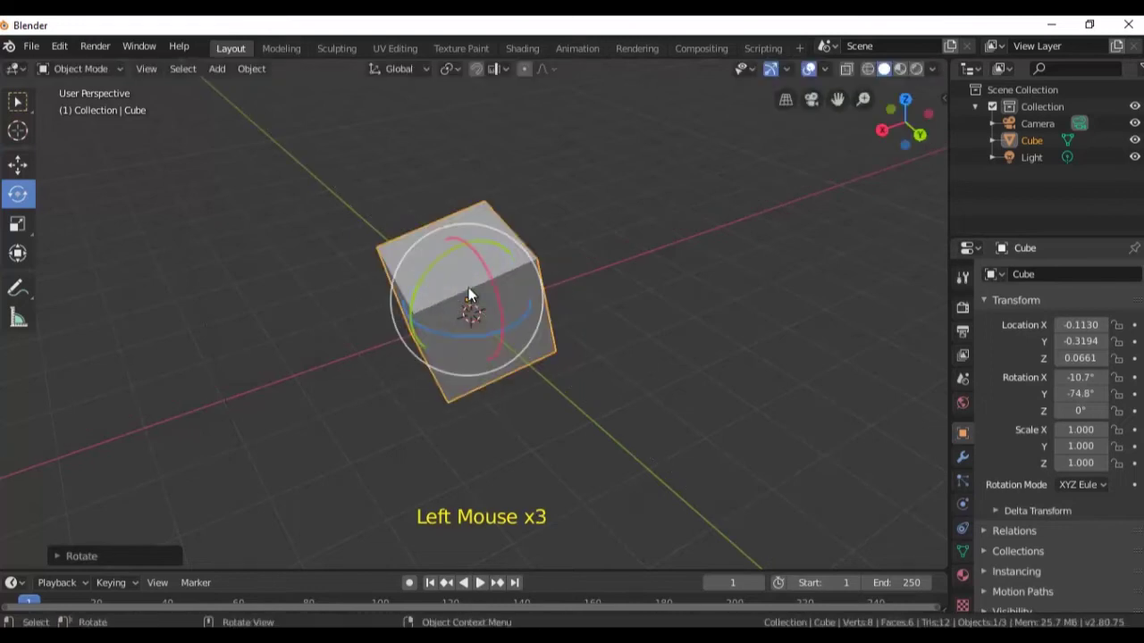
{"action": "left_click", "coordinate": [456, 335]}
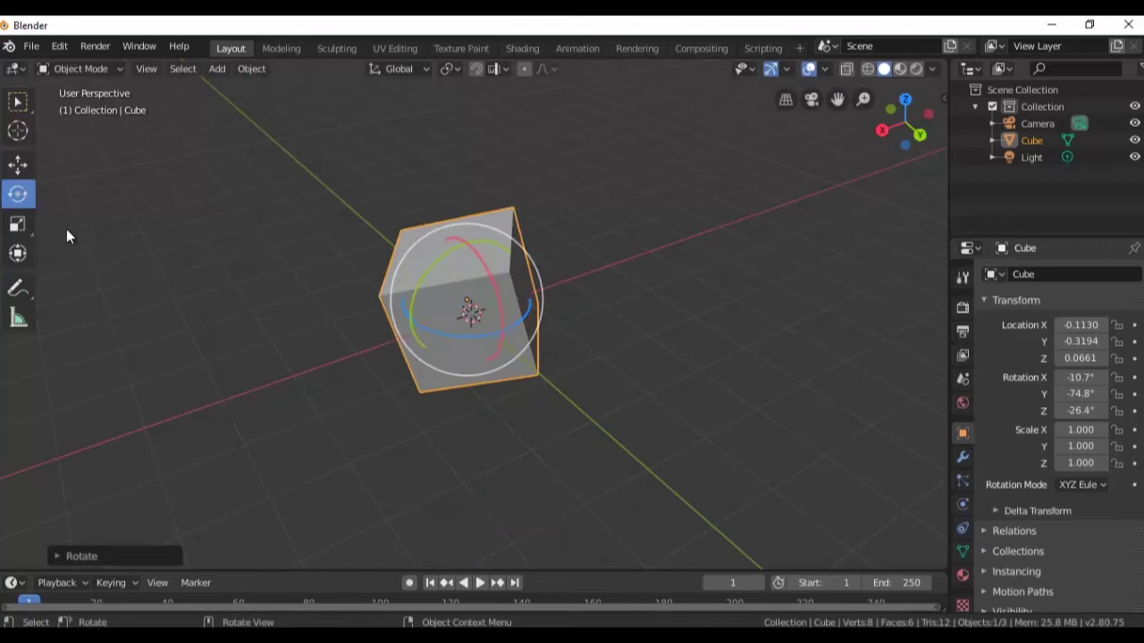
Scale the Cube unevenly with the Scale tool to roughly 0.509, 0.957, 0.951
{"action": "left_click", "coordinate": [25, 232]}
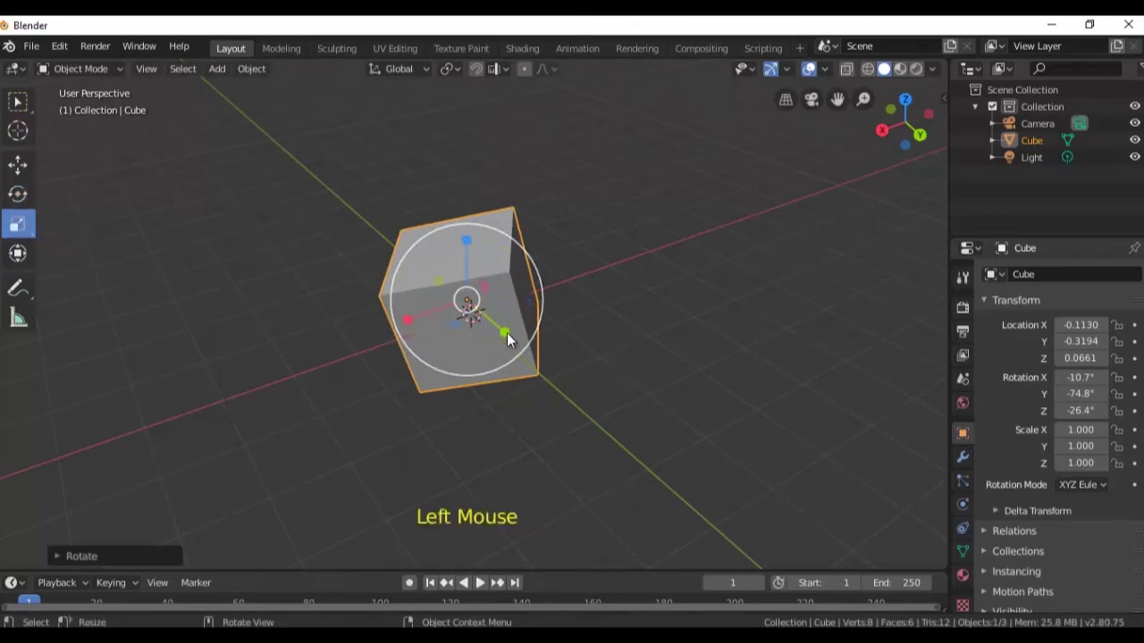
{"action": "left_click", "coordinate": [519, 344]}
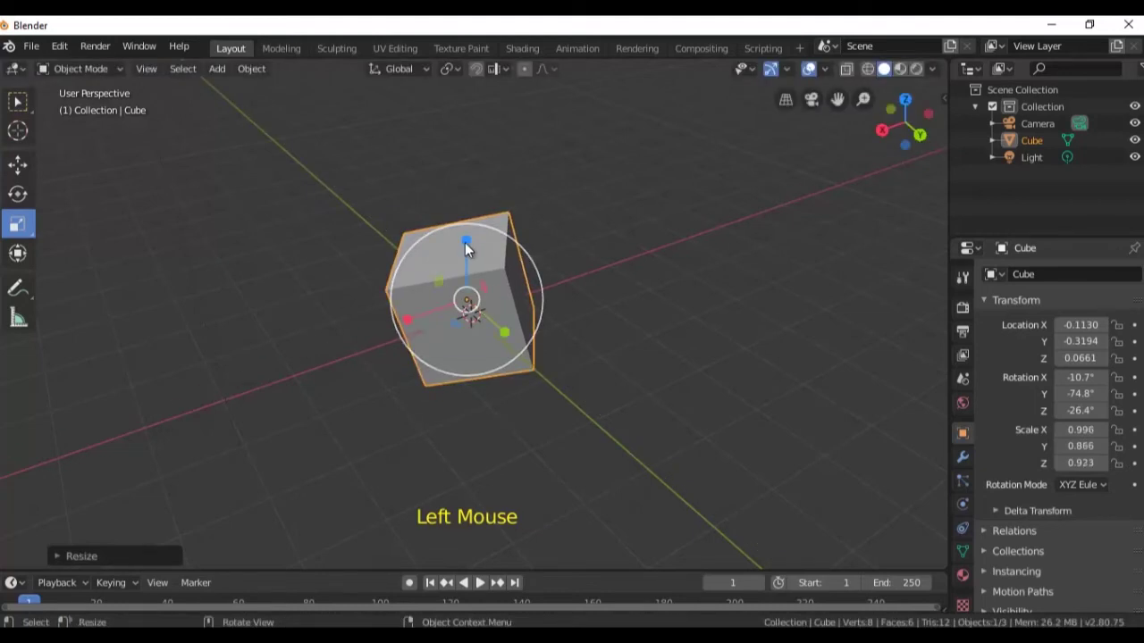
{"action": "left_click", "coordinate": [474, 219]}
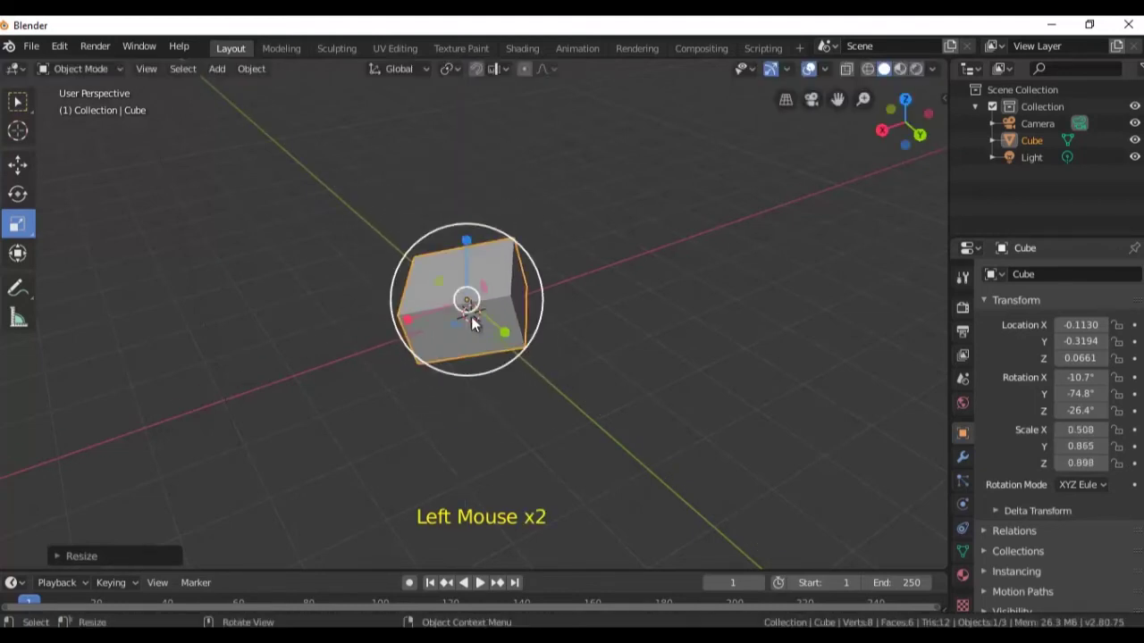
{"action": "left_click", "coordinate": [486, 310]}
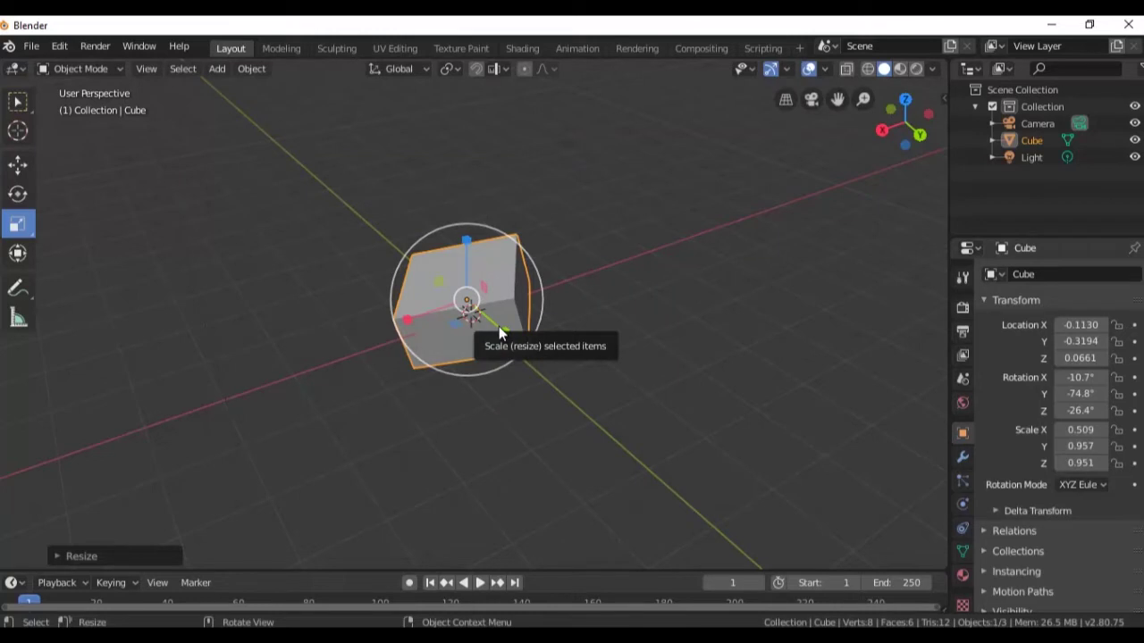
Freely move, rotate and scale the cube with G, R, S, then show and dismiss the tool popup
{"action": "key", "text": "g"}
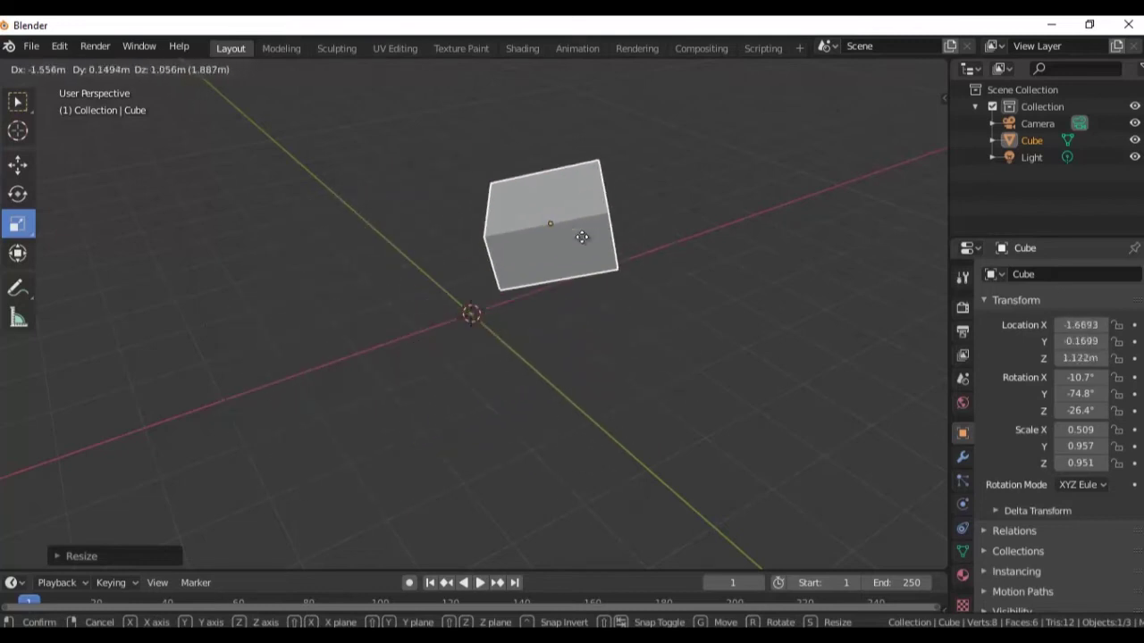
{"action": "key", "text": "r"}
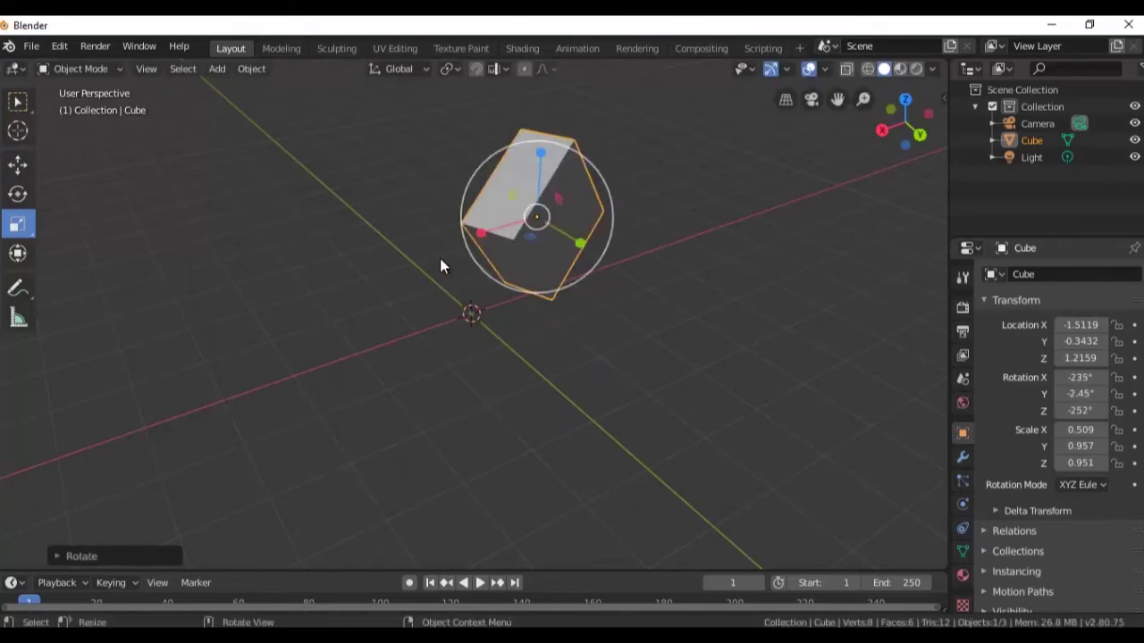
{"action": "key", "text": "s"}
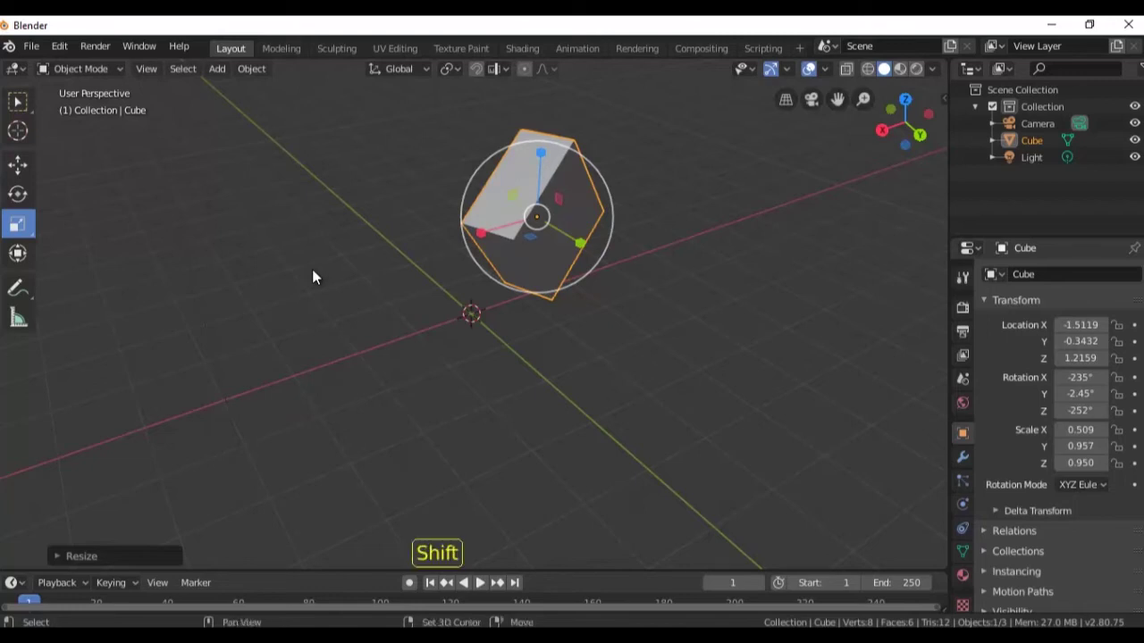
{"action": "key", "text": "shift+space"}
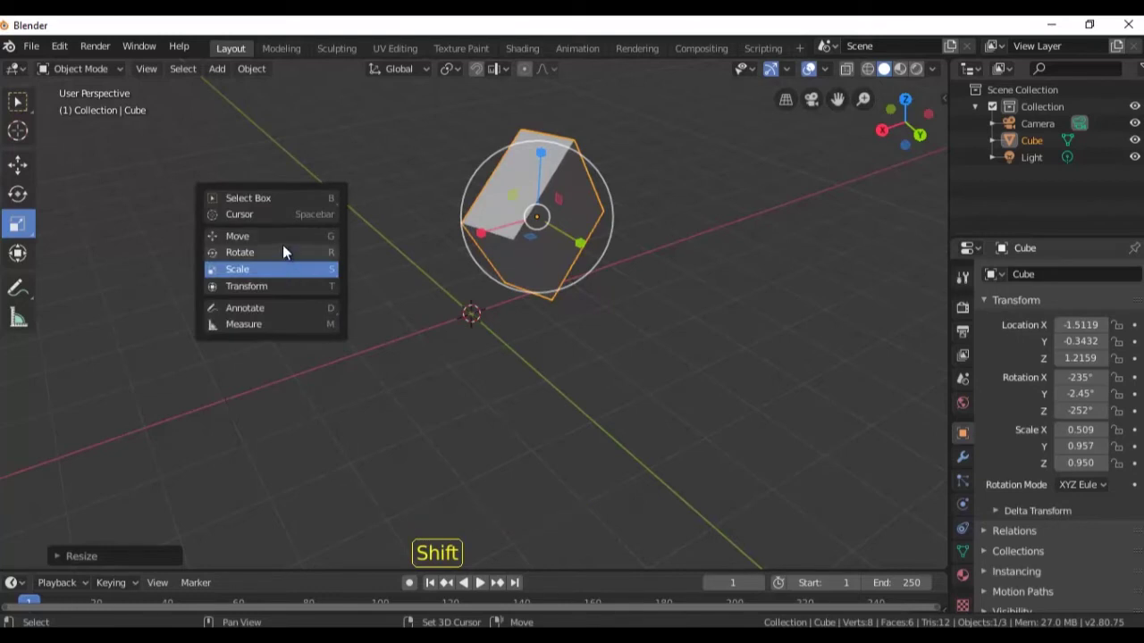
{"action": "key", "text": "shift+space"}
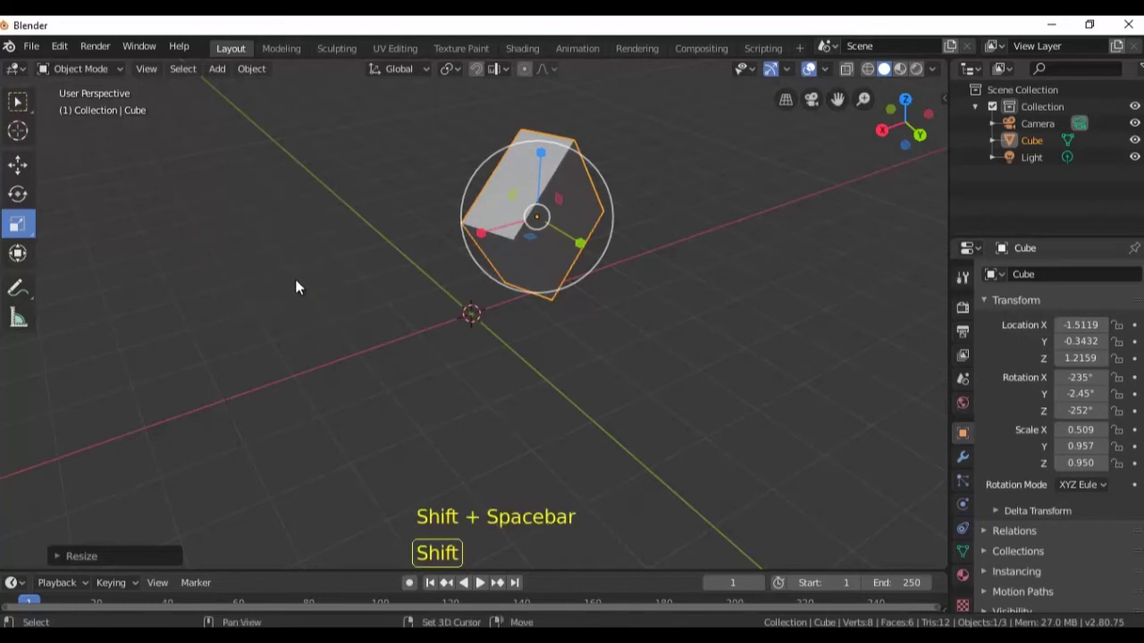
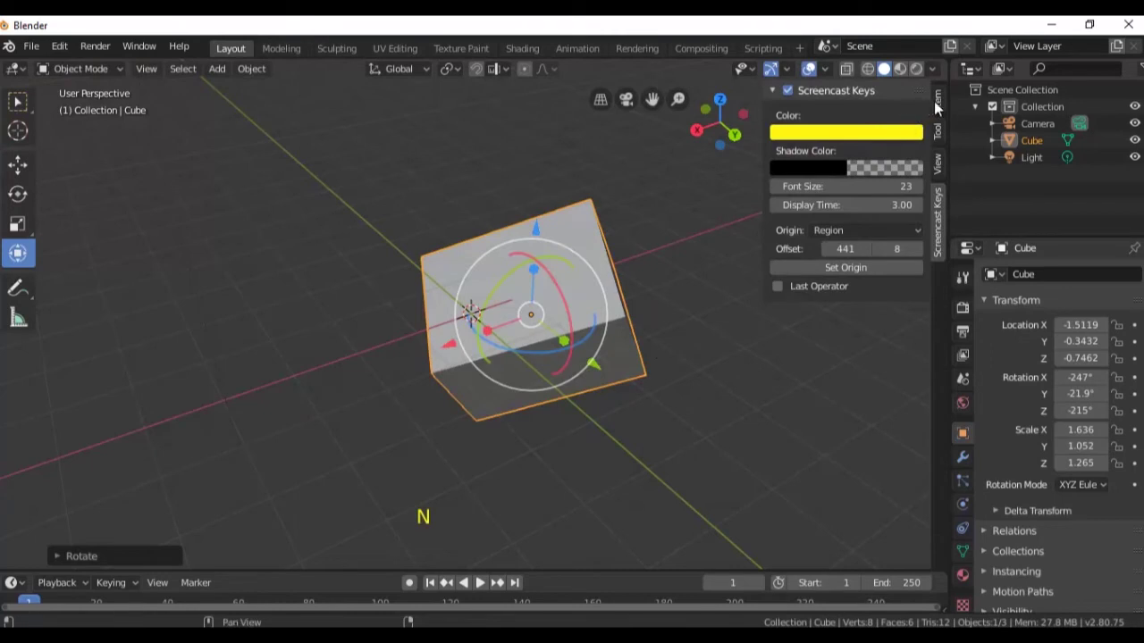
In the sidebar Item tab, zero the Cube's location and rotation and begin resetting its scale
{"action": "left_click", "coordinate": [917, 111]}
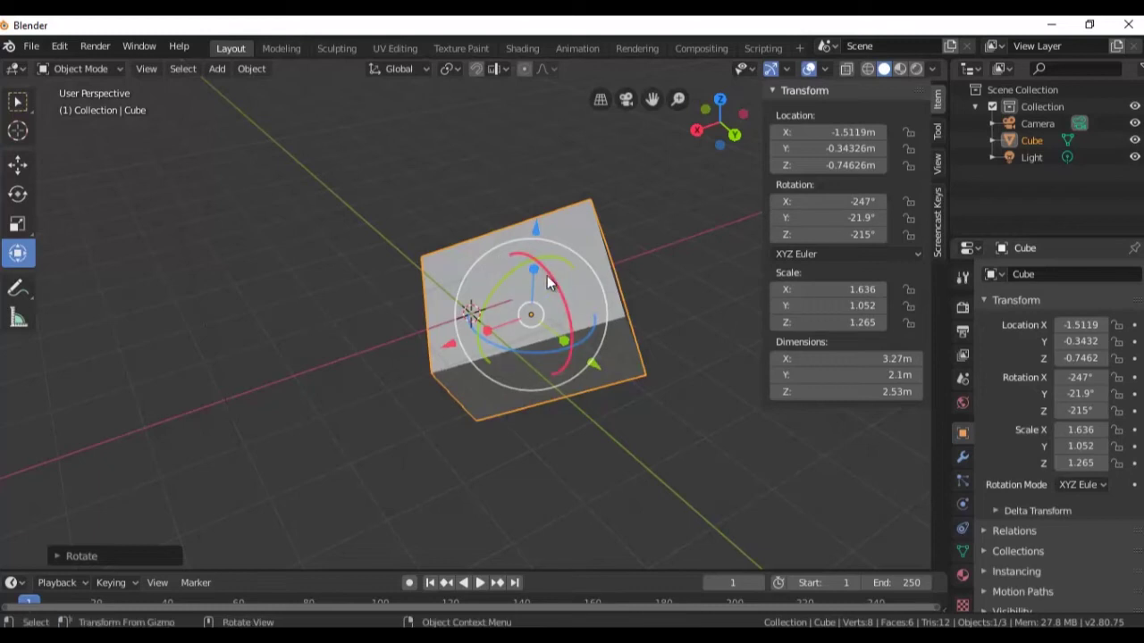
{"action": "left_click", "coordinate": [565, 278]}
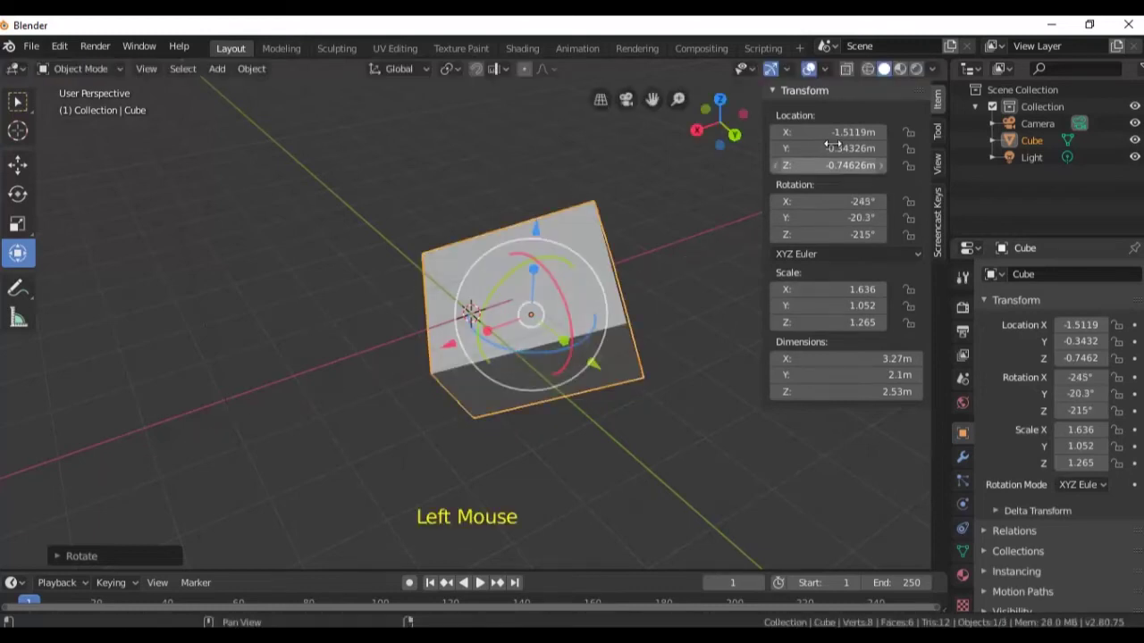
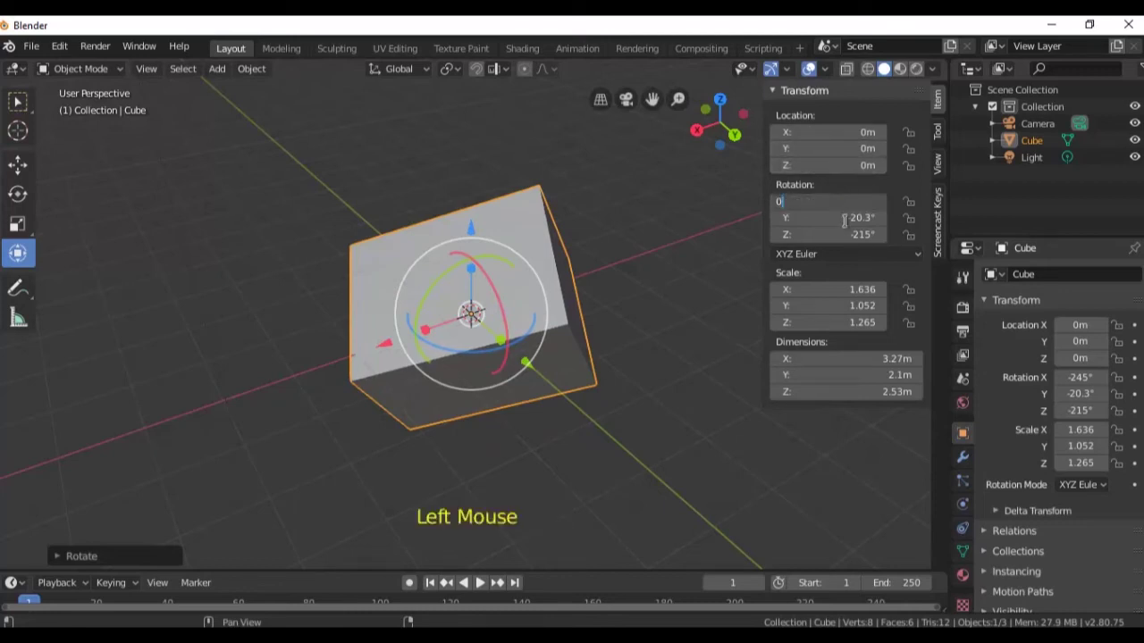
{"action": "key", "text": "KP_0"}
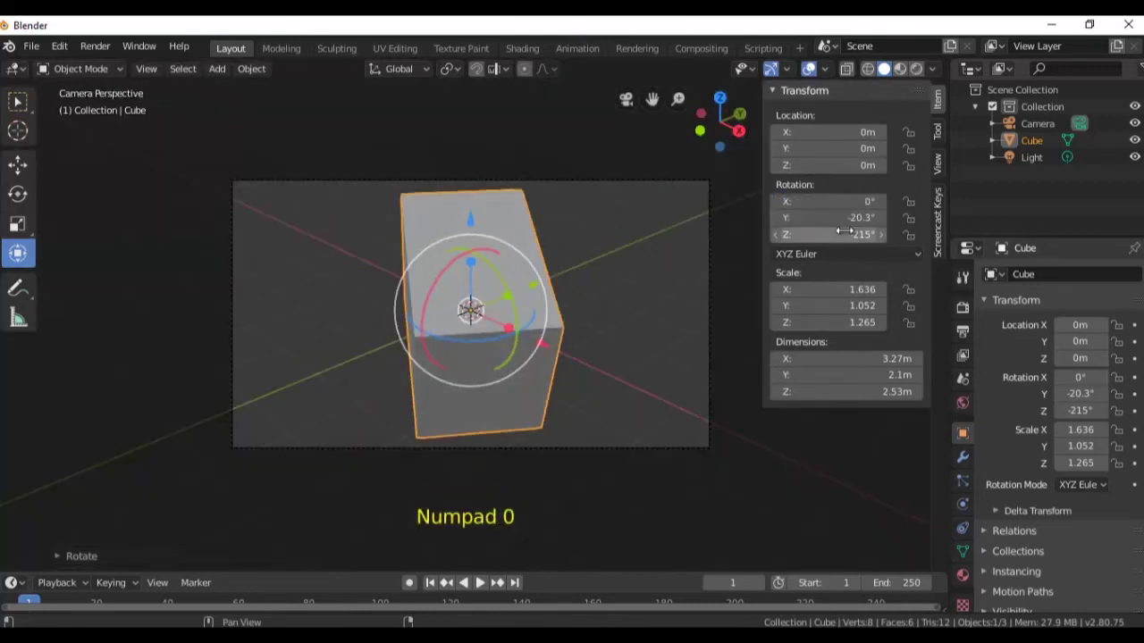
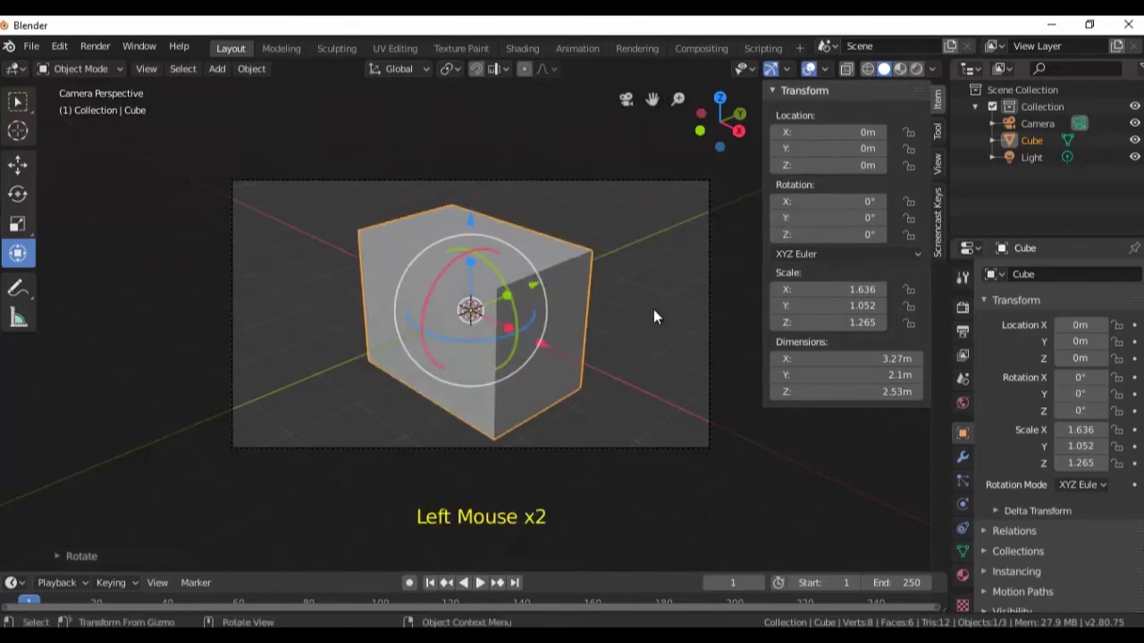
{"action": "left_click", "coordinate": [659, 315]}
{"action": "key", "text": "KP_0"}
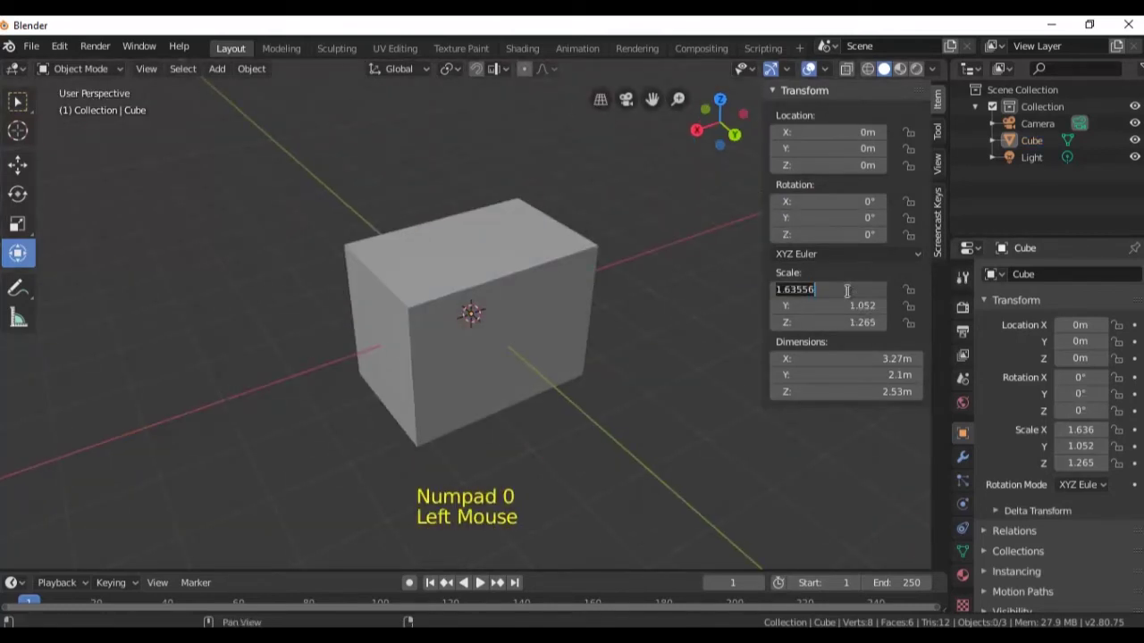
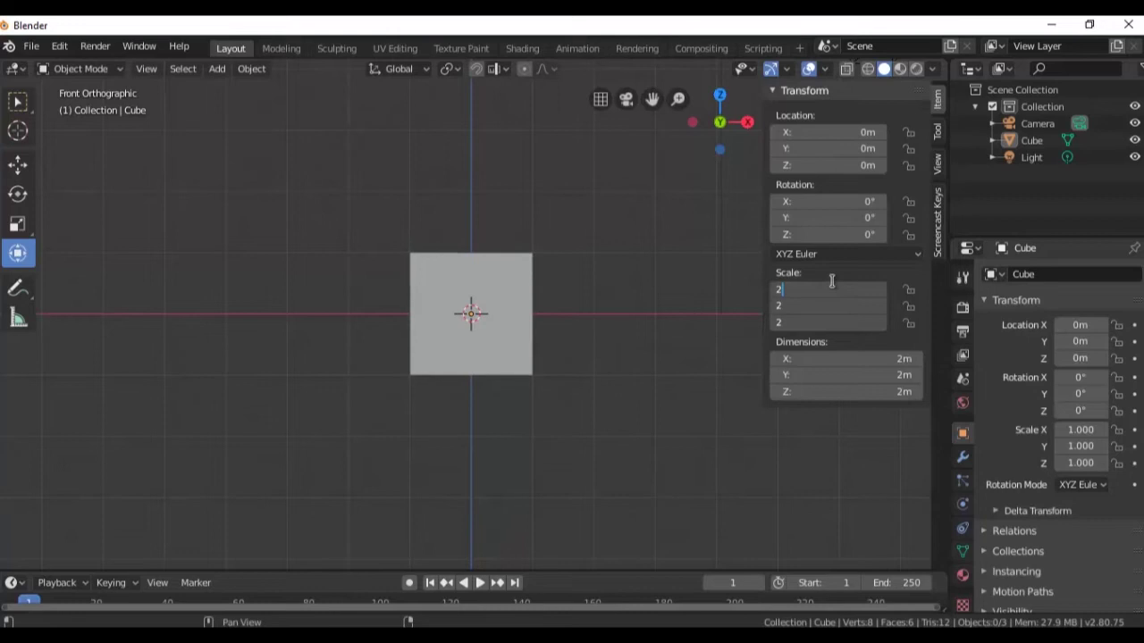
Toggle the sidebar with N and orbit around the cube now scaled 2 on every axis
{"action": "middle_click", "coordinate": [660, 344]}
{"action": "scroll", "scroll_direction": "down", "scroll_amount": 3}
{"action": "key", "text": "n"}
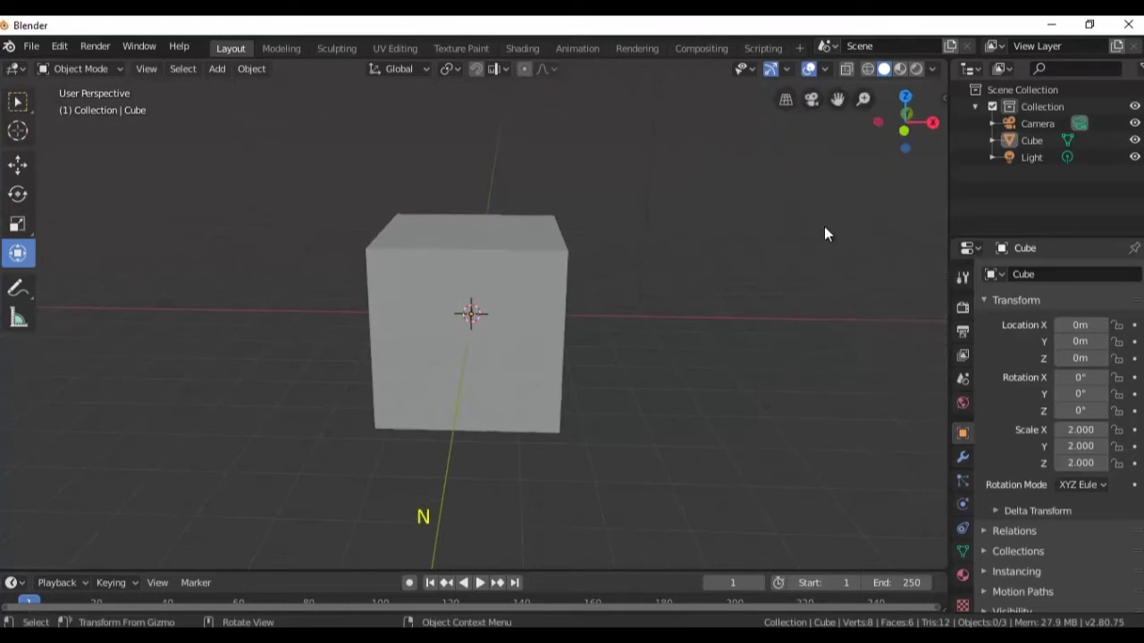
{"action": "key", "text": "n"}
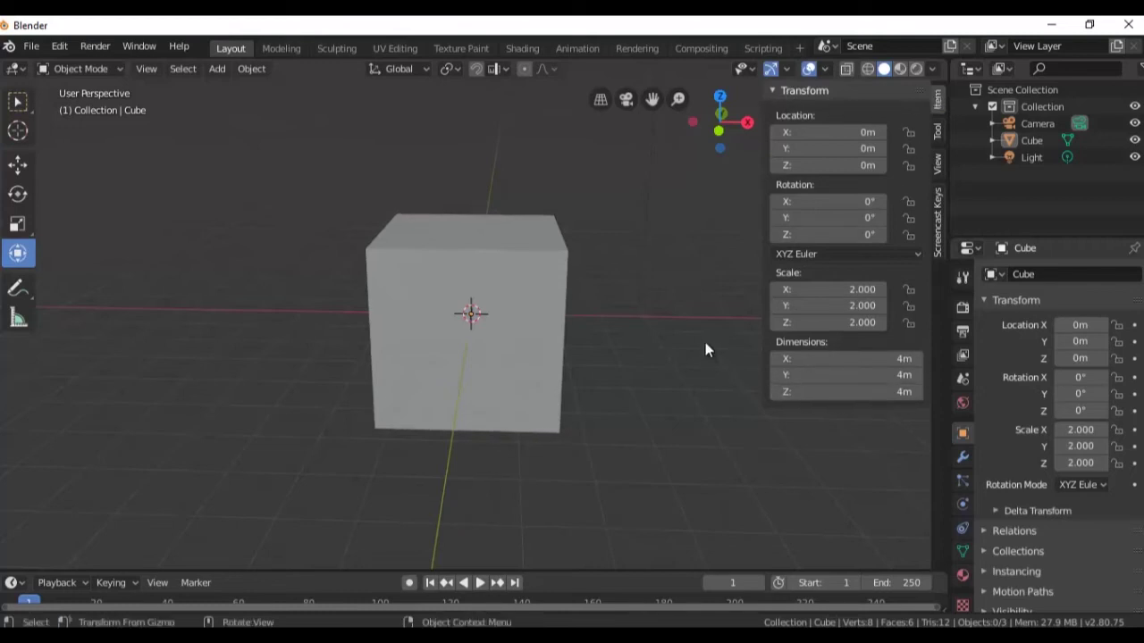
{"action": "scroll", "scroll_direction": "down", "scroll_amount": 3}
{"action": "middle_click", "coordinate": [634, 389]}
{"action": "left_click", "coordinate": [494, 321]}
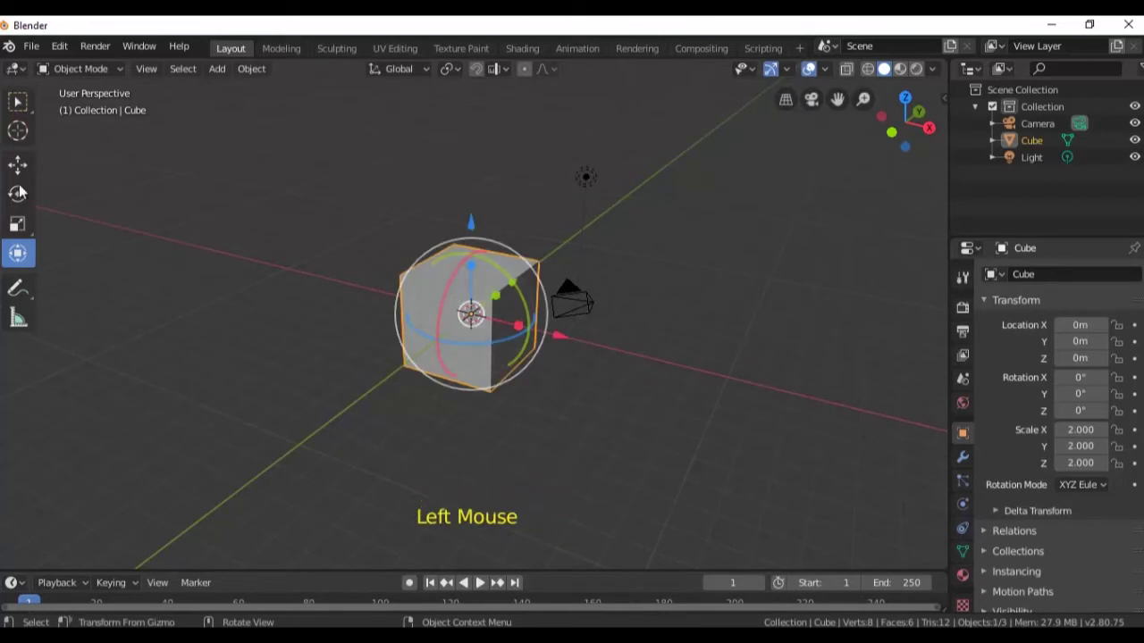
Drag the cube off the origin with the Move tool and show the Transform Orientation choices
{"action": "left_click", "coordinate": [25, 173]}
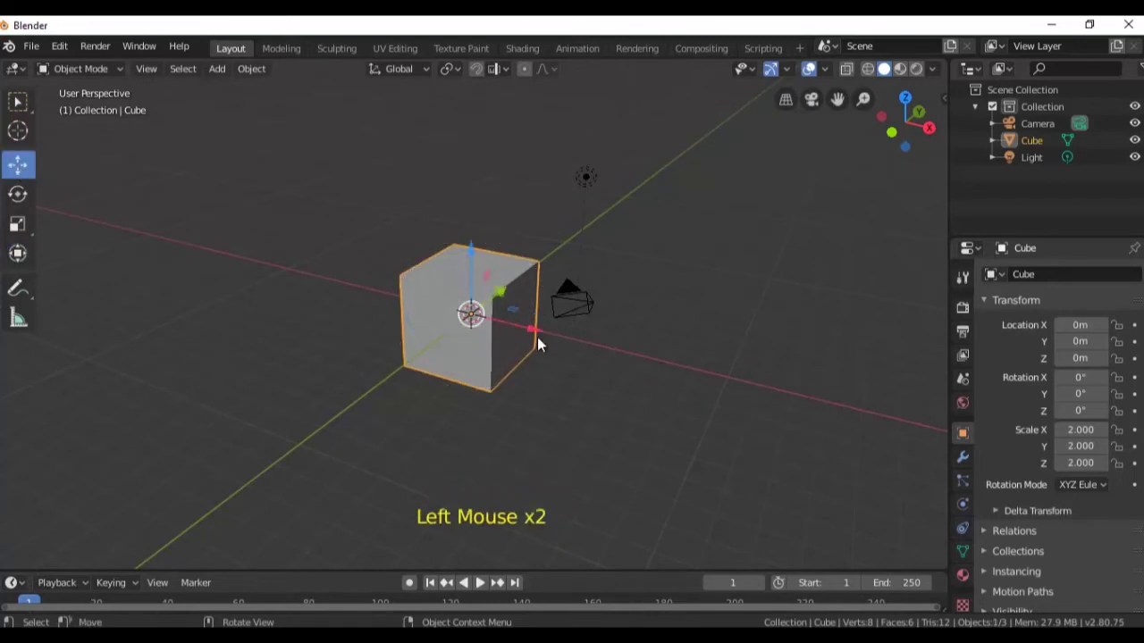
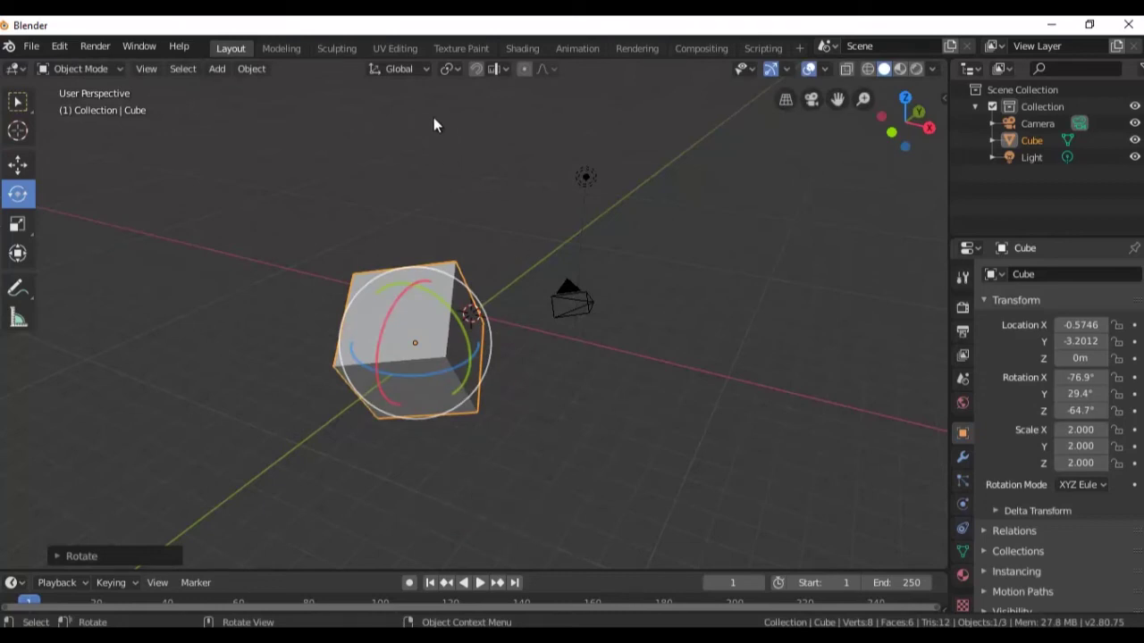
{"action": "left_click", "coordinate": [432, 77]}
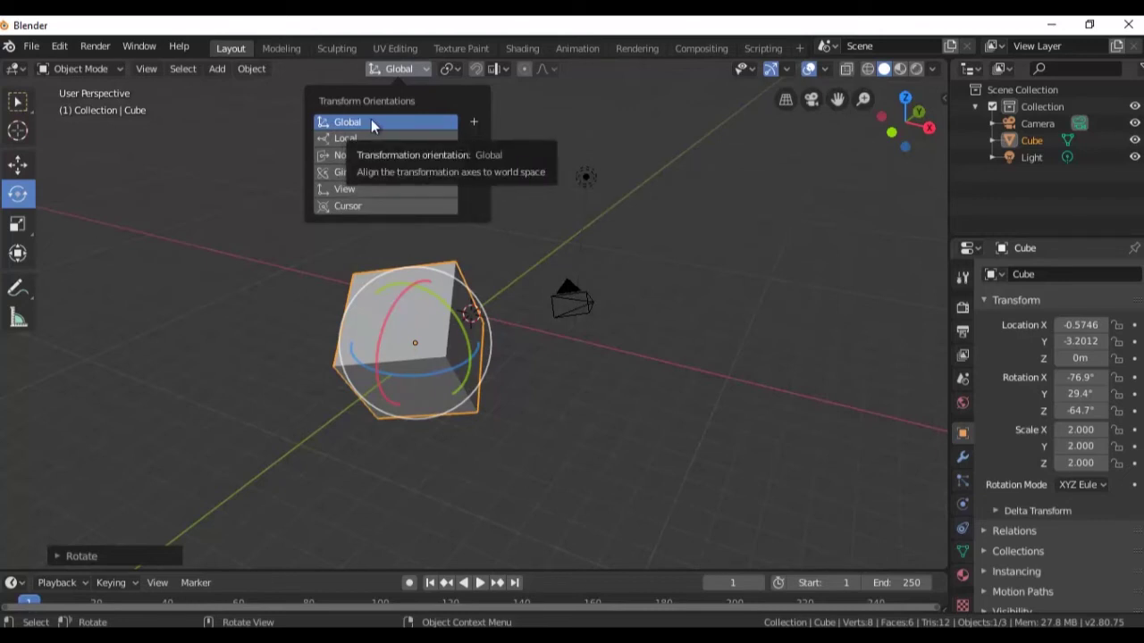
Keep Global orientation, rotate the cube further and stretch it to about 2.80, 1.52, 2.72
{"action": "left_click", "coordinate": [465, 327]}
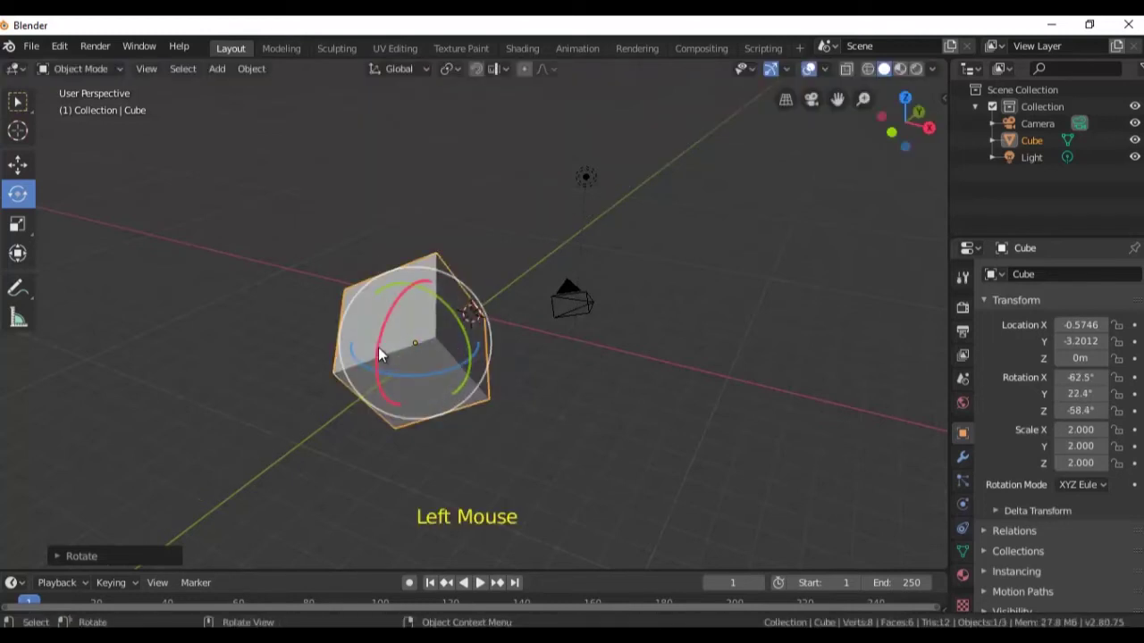
{"action": "left_click", "coordinate": [390, 337]}
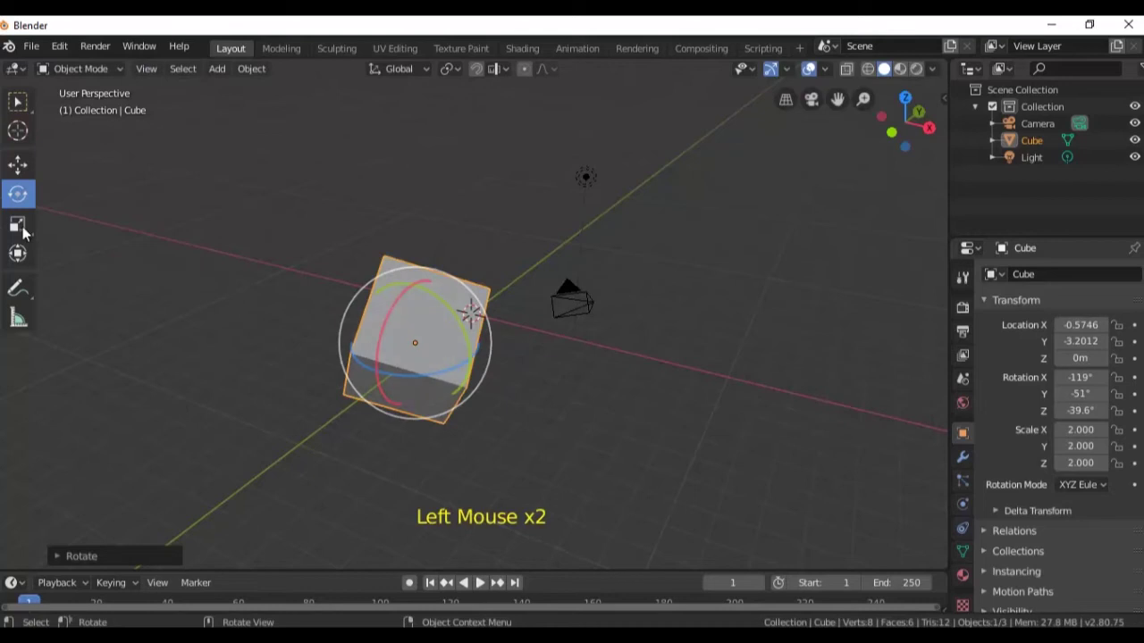
{"action": "left_click", "coordinate": [27, 234]}
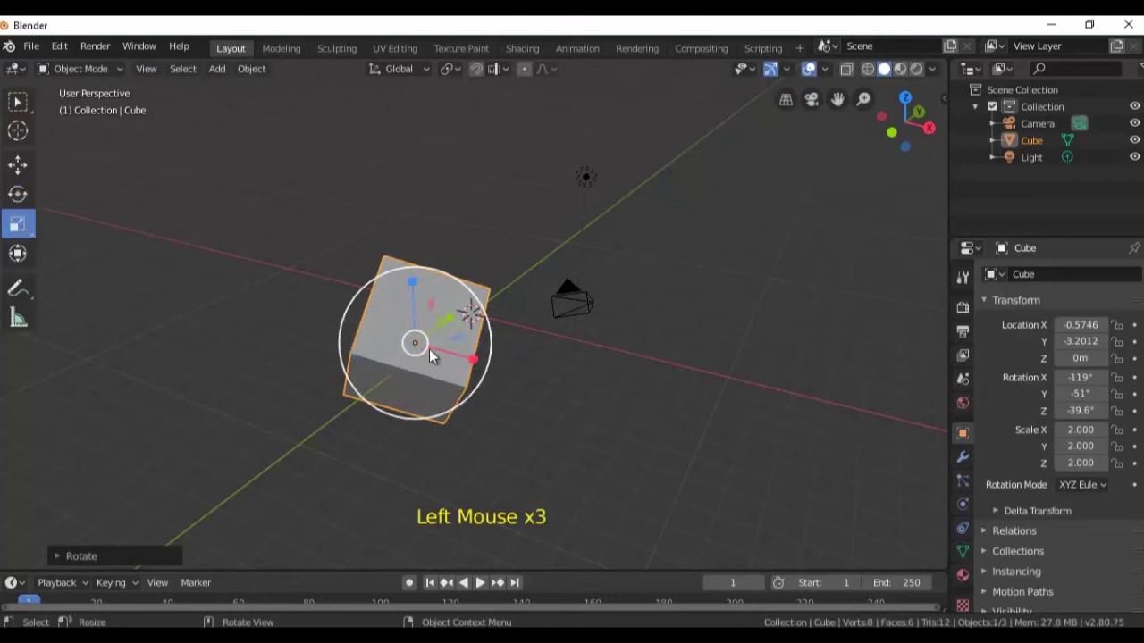
{"action": "left_click", "coordinate": [508, 375]}
{"action": "left_click", "coordinate": [474, 315]}
{"action": "left_click", "coordinate": [465, 365]}
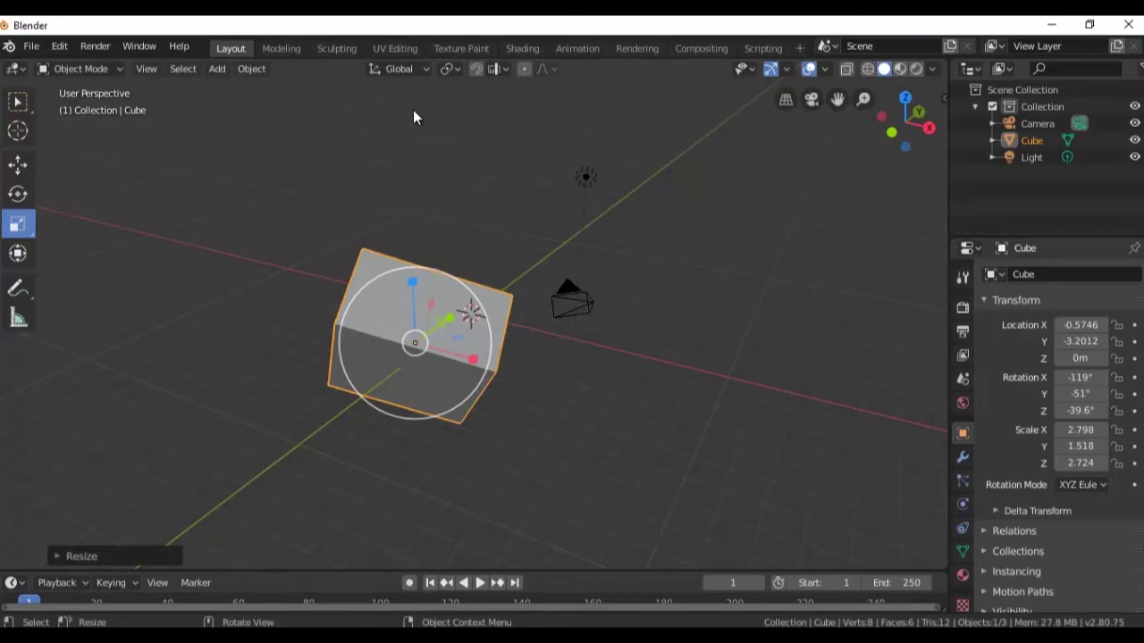
With Local orientation, scale the Cube to about 0.95×1.77×1.77, rotate and move it near -0.48, -3.84, -0.58
{"action": "left_click", "coordinate": [431, 74]}
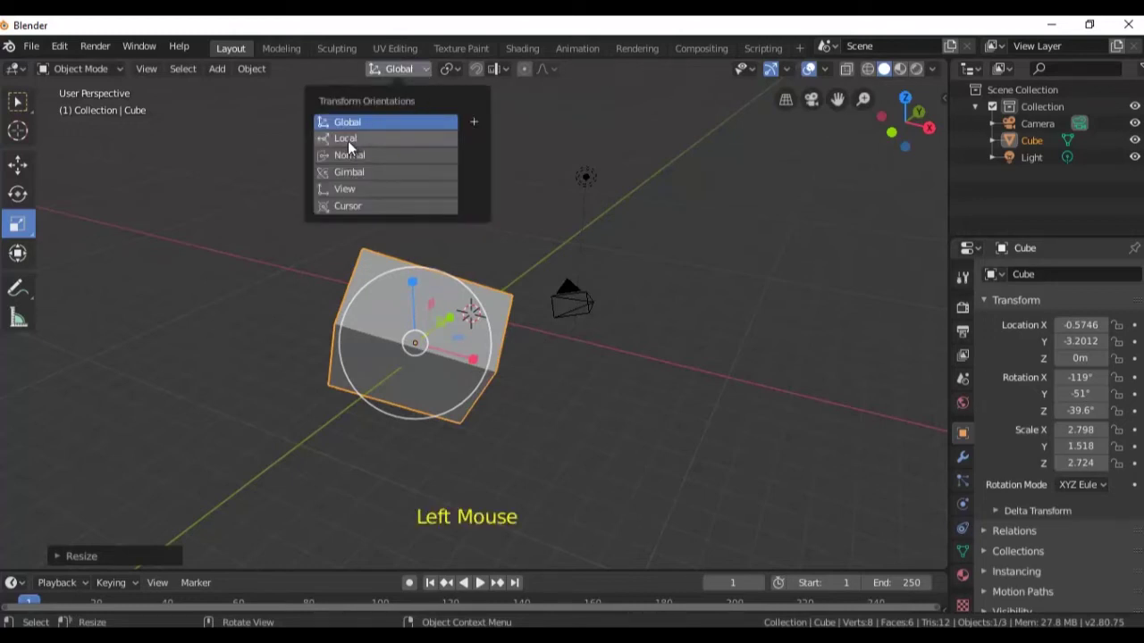
{"action": "left_click", "coordinate": [502, 373]}
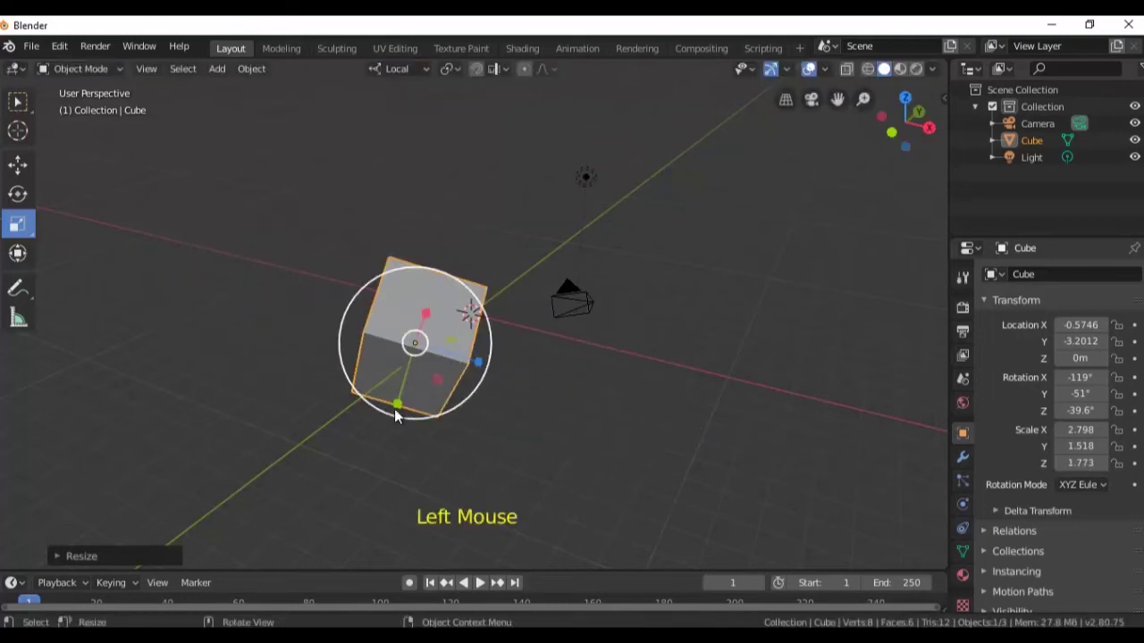
{"action": "left_click", "coordinate": [407, 389]}
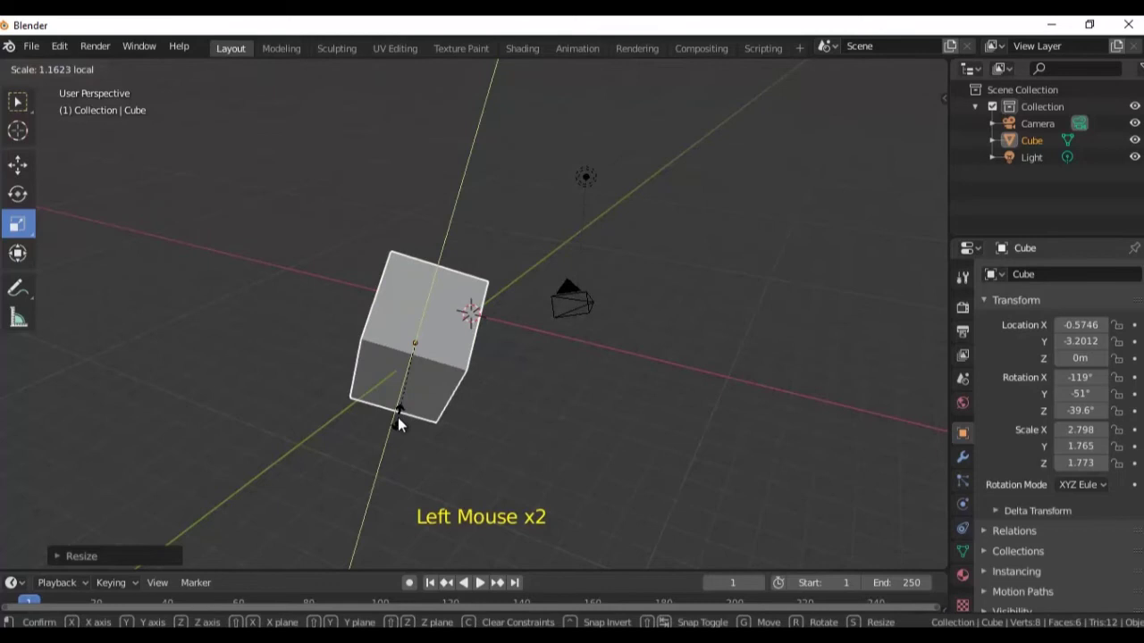
{"action": "middle_click", "coordinate": [481, 400]}
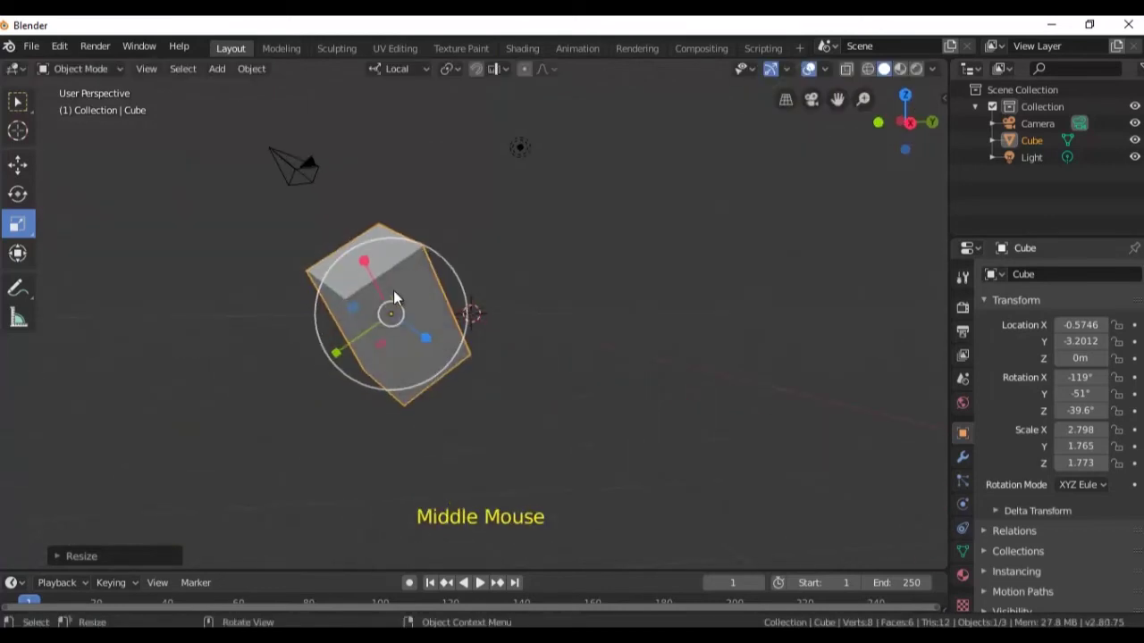
{"action": "left_click", "coordinate": [384, 291]}
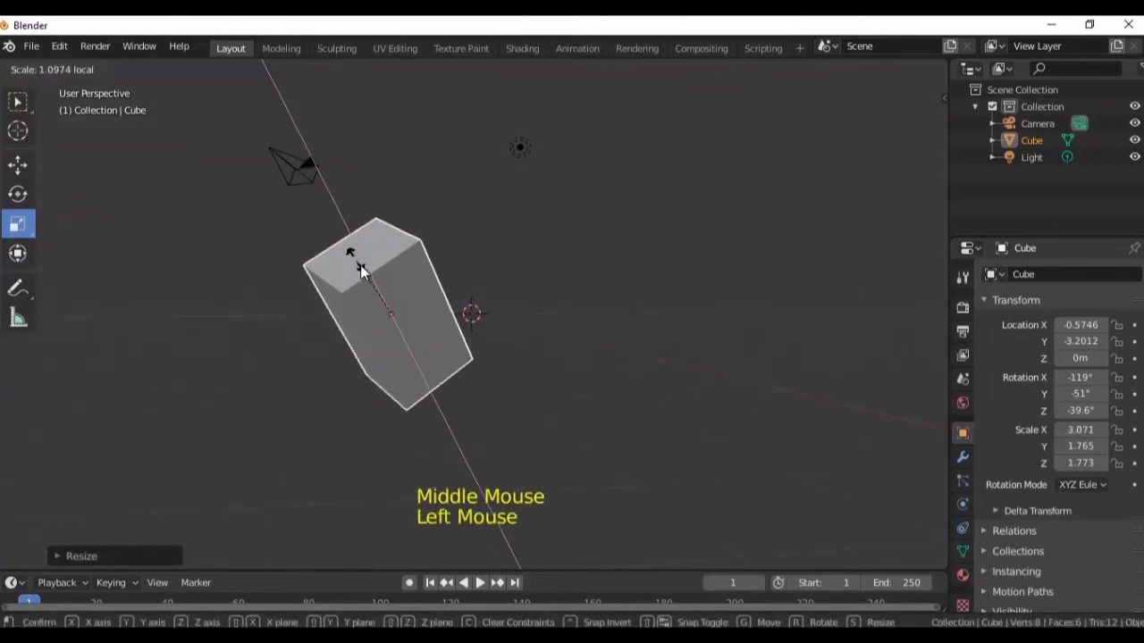
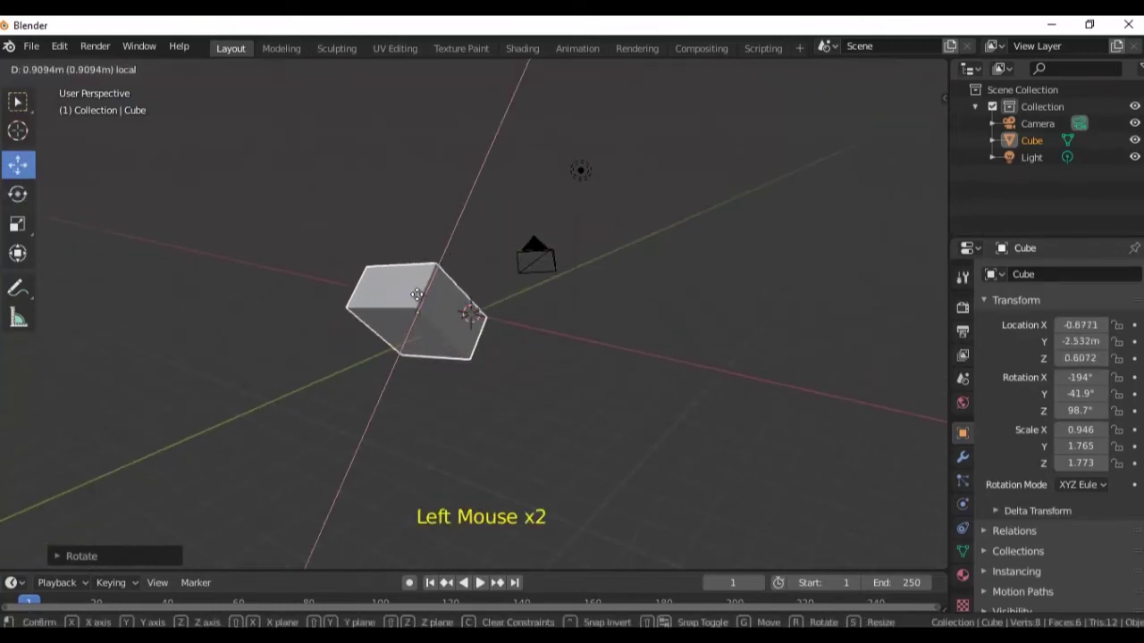
{"action": "left_click", "coordinate": [431, 73]}
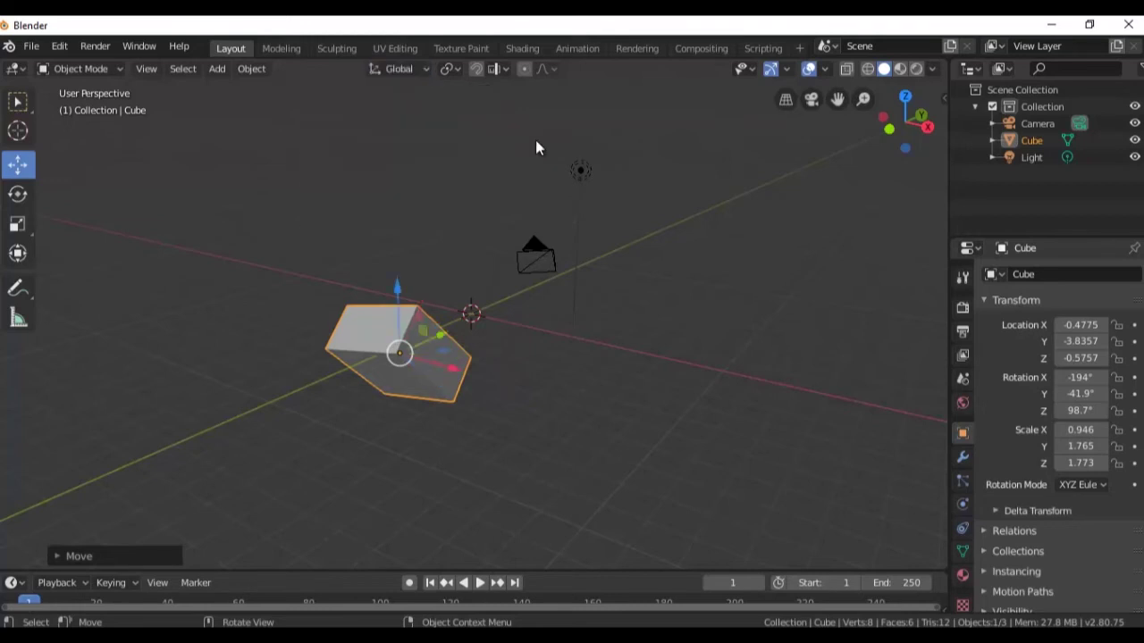
{"action": "middle_click", "coordinate": [613, 357]}
{"action": "scroll", "scroll_direction": "up", "scroll_amount": 3}
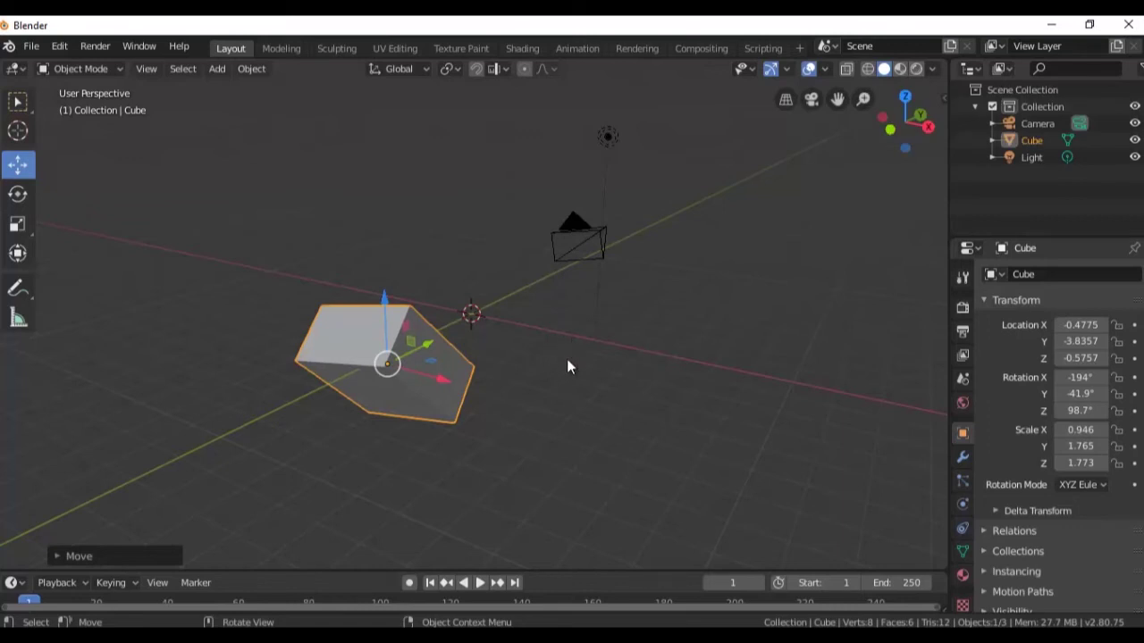
{"action": "key", "text": "z"}
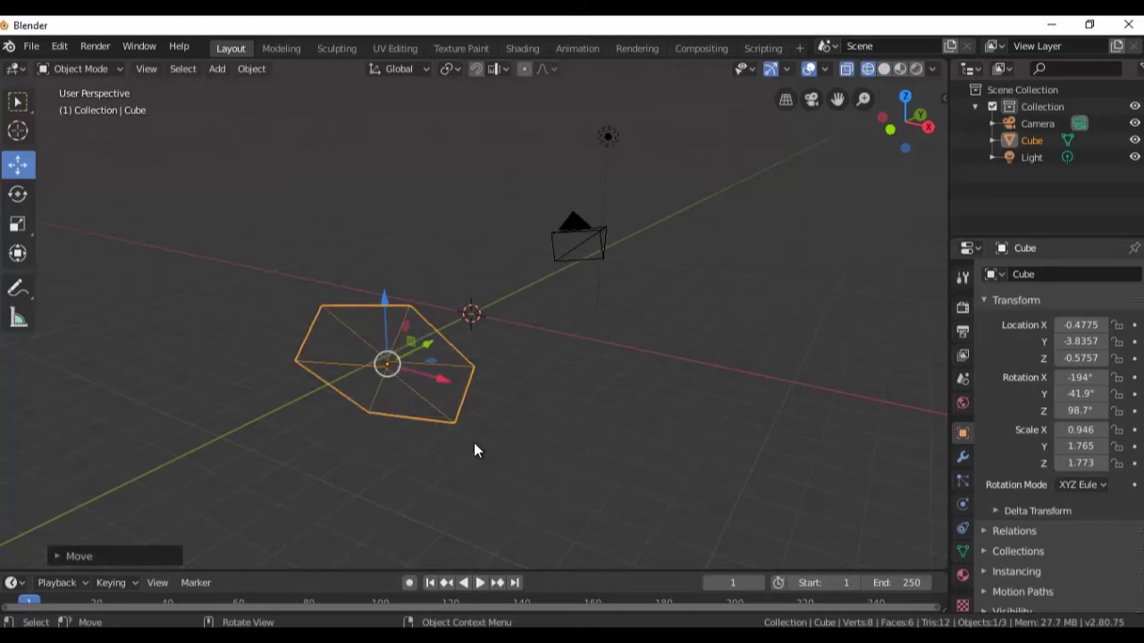
{"action": "middle_click", "coordinate": [544, 442]}
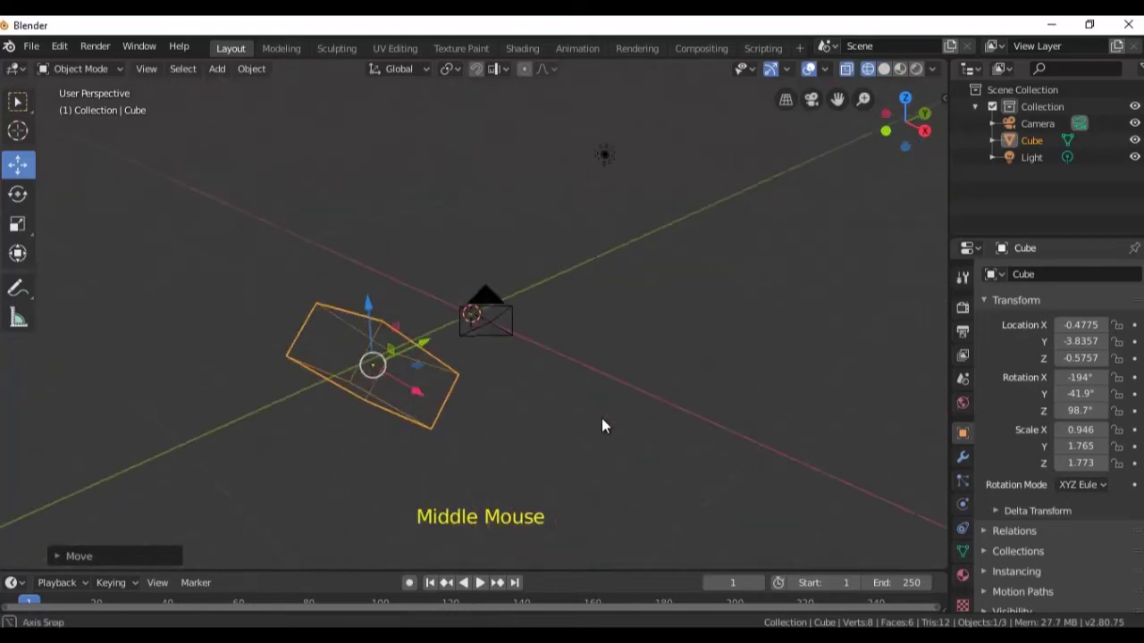
{"action": "key", "text": "z"}
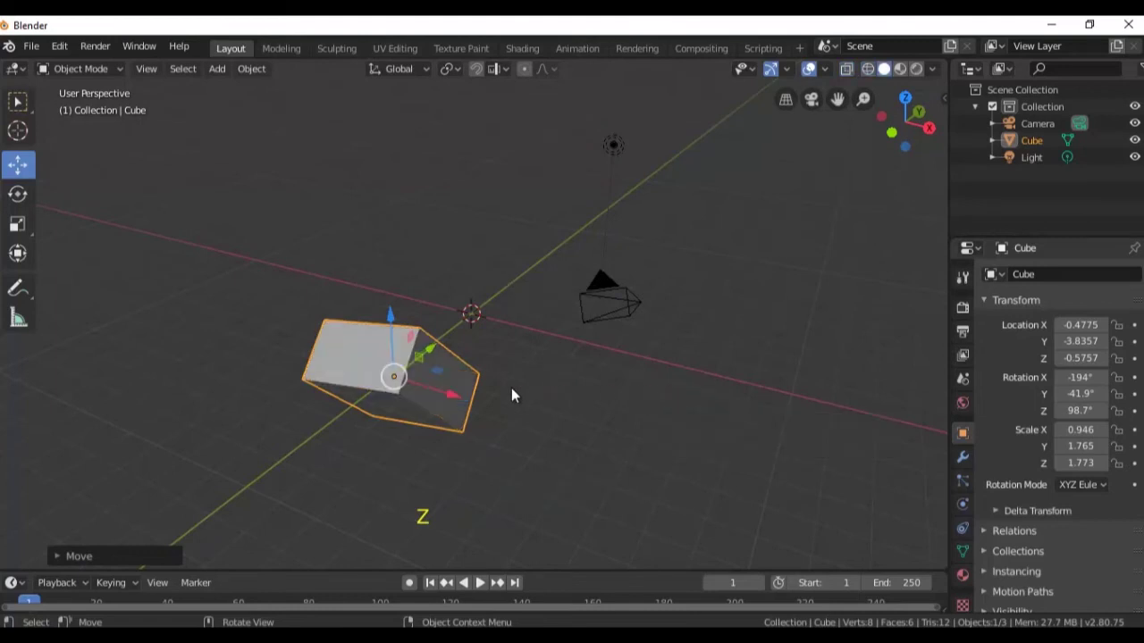
{"action": "middle_click", "coordinate": [556, 441]}
{"action": "key", "text": "z"}
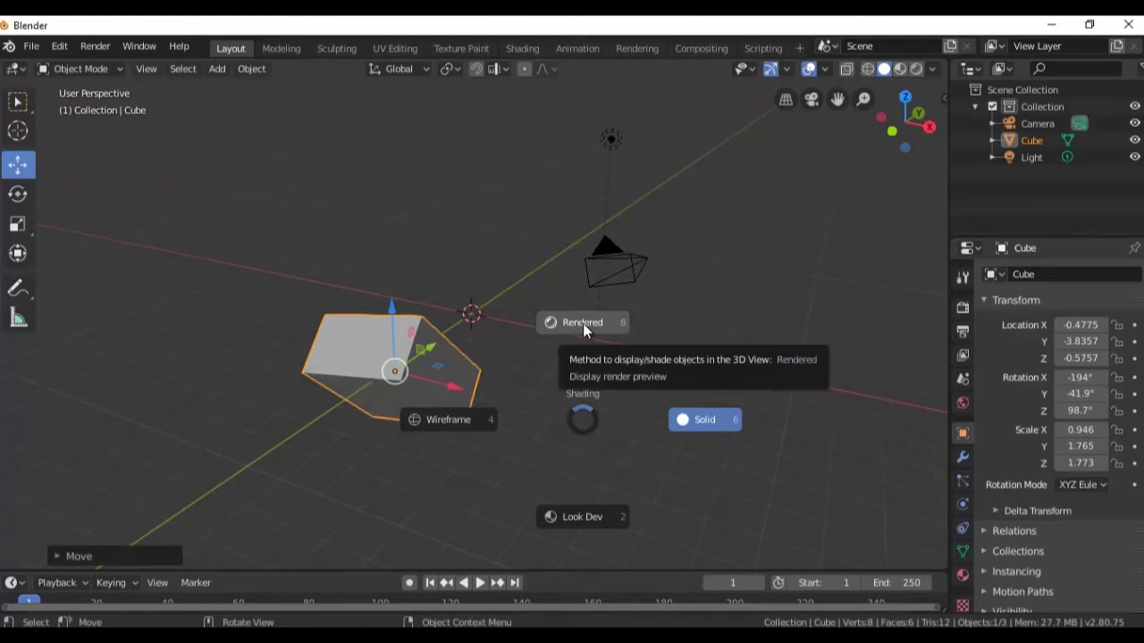
{"action": "middle_click", "coordinate": [569, 444]}
{"action": "key", "text": "z"}
{"action": "middle_click", "coordinate": [722, 385]}
{"action": "key", "text": "z"}
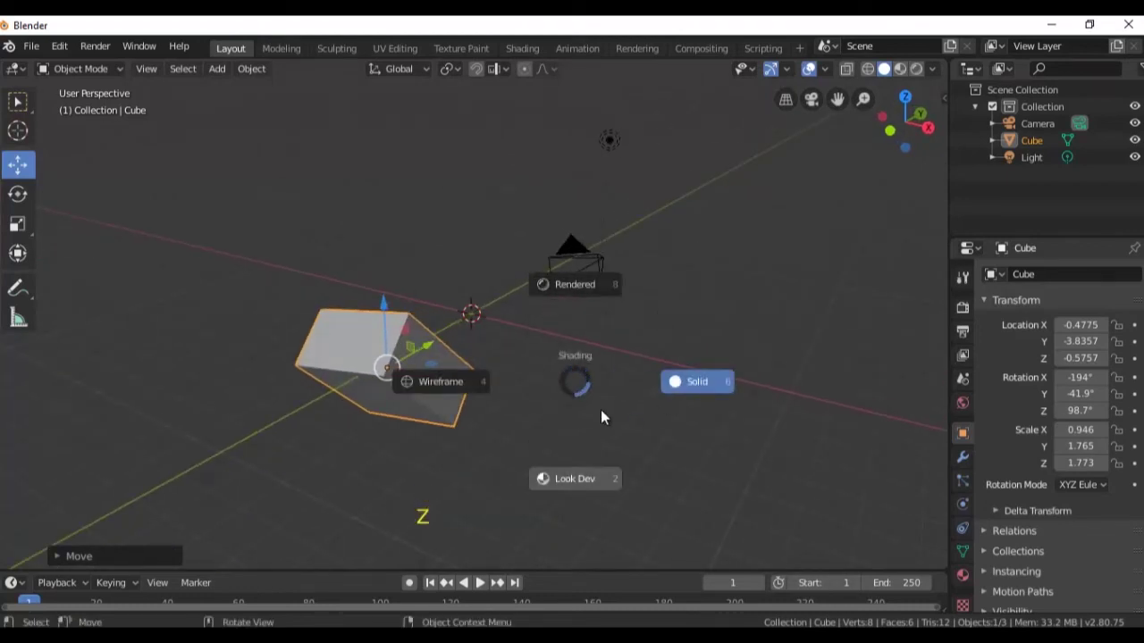
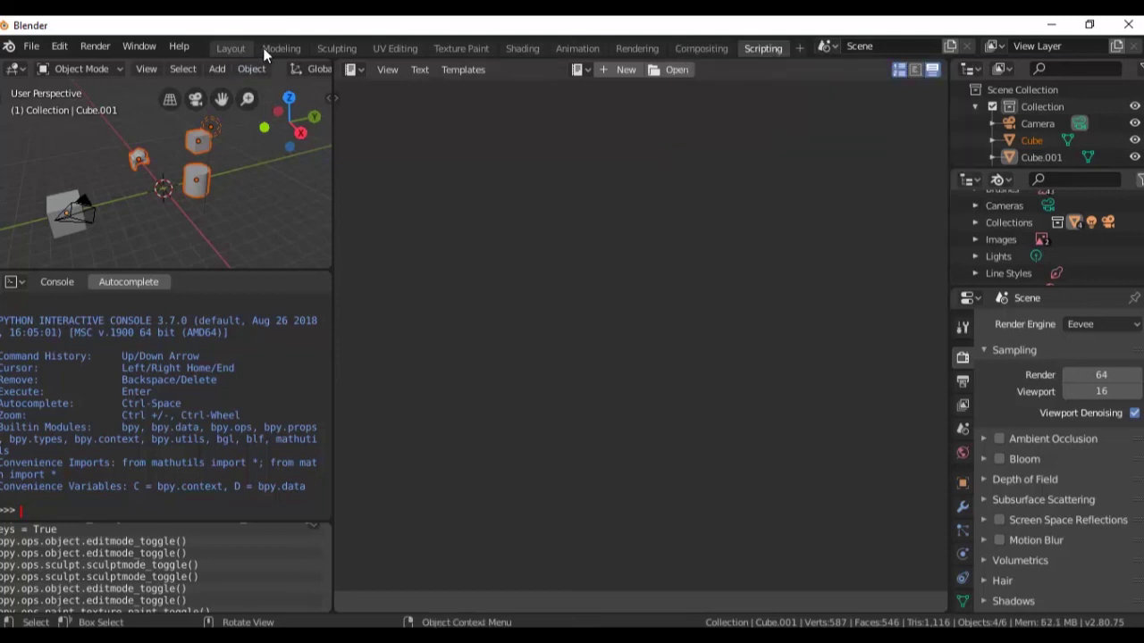
Back in the Layout workspace, orbit the view around Suzanne, the cubes and the camera side
{"action": "left_click", "coordinate": [243, 54]}
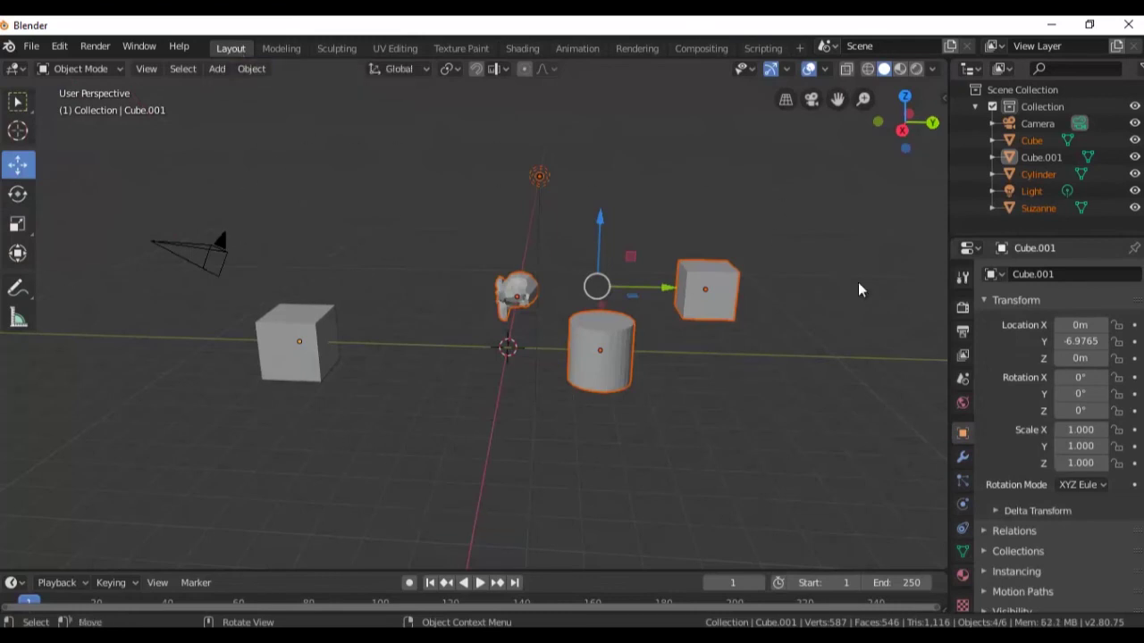
{"action": "middle_click", "coordinate": [429, 456]}
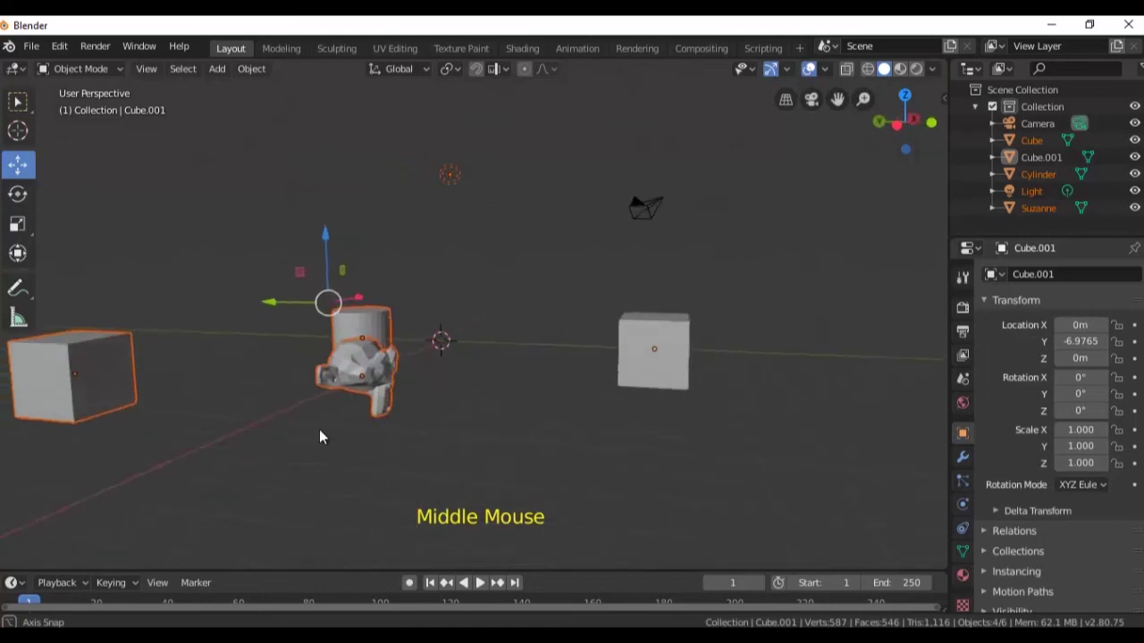
{"action": "middle_click", "coordinate": [439, 456]}
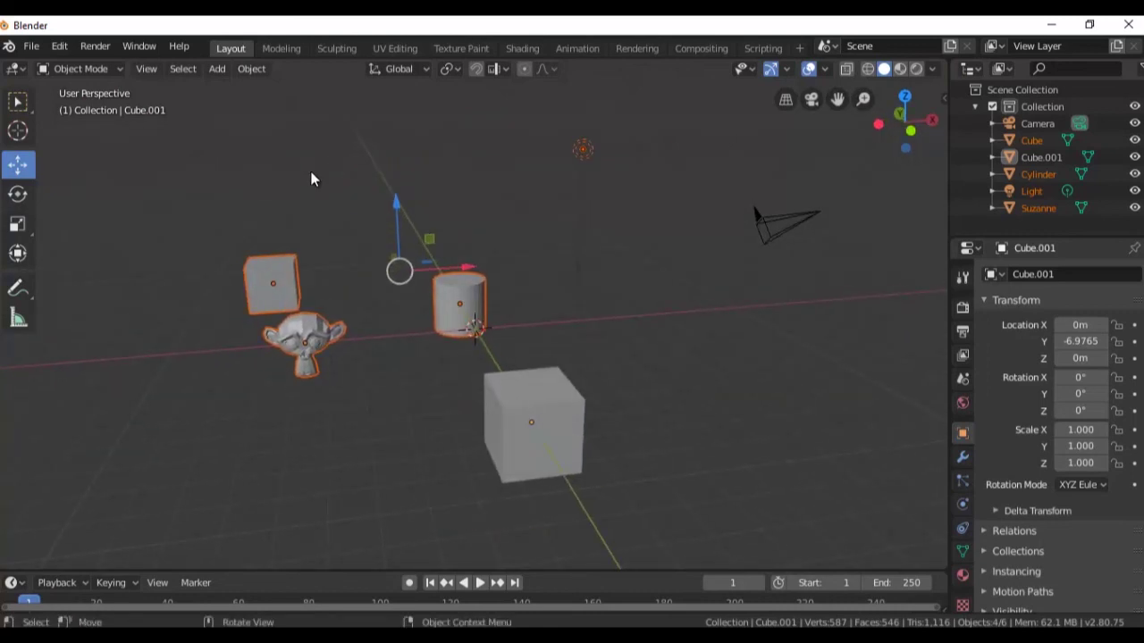
{"action": "middle_click", "coordinate": [565, 414]}
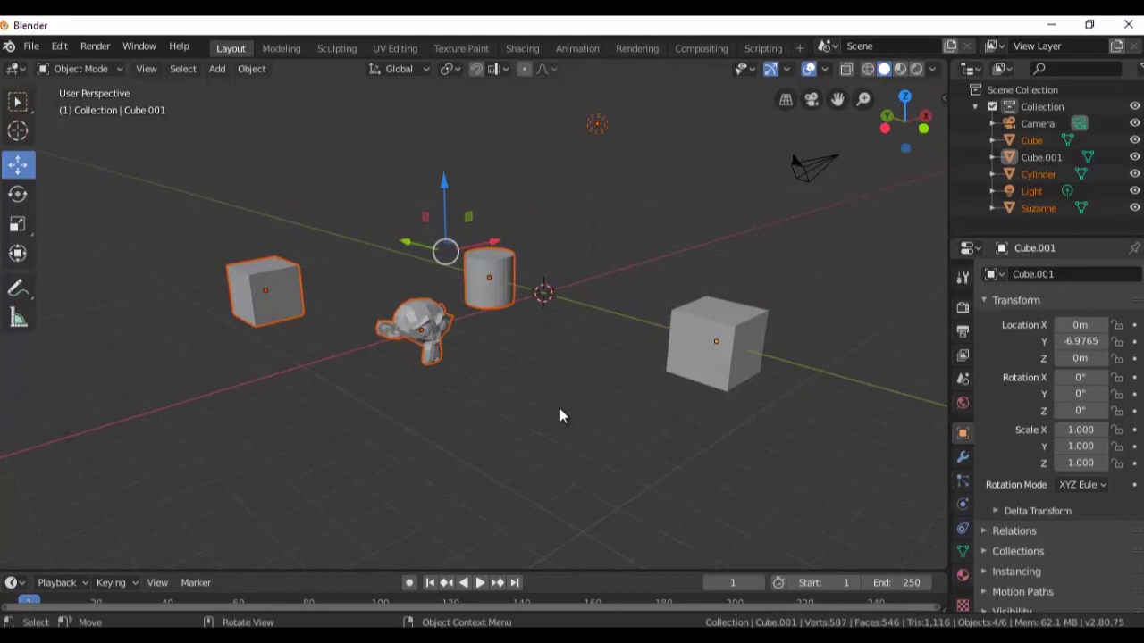
{"action": "middle_click", "coordinate": [650, 440]}
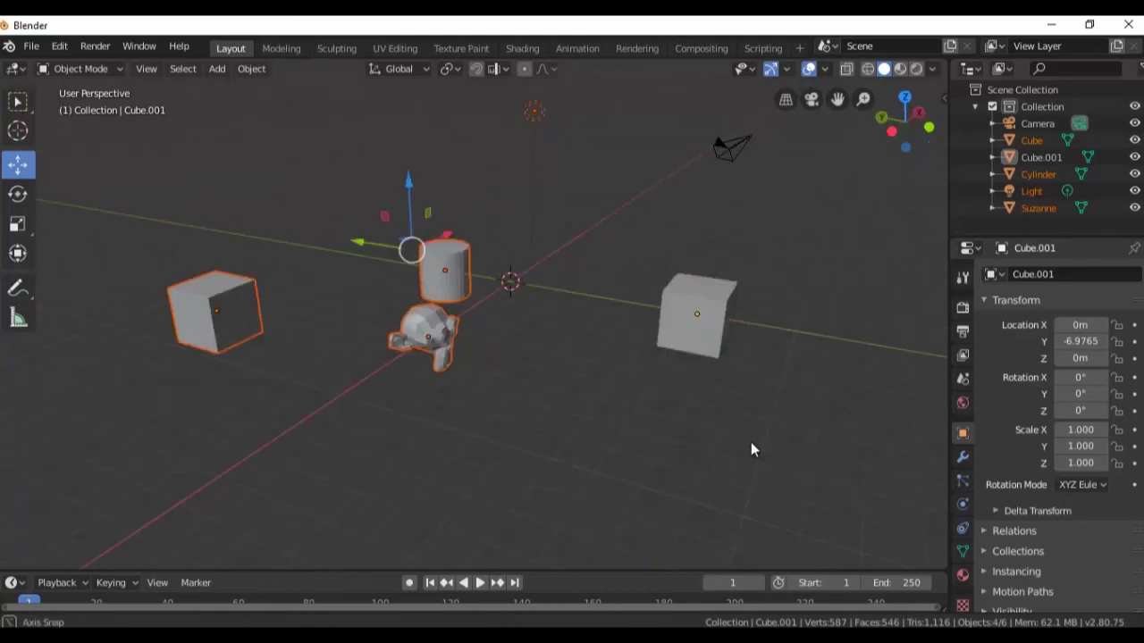
{"action": "middle_click", "coordinate": [517, 424]}
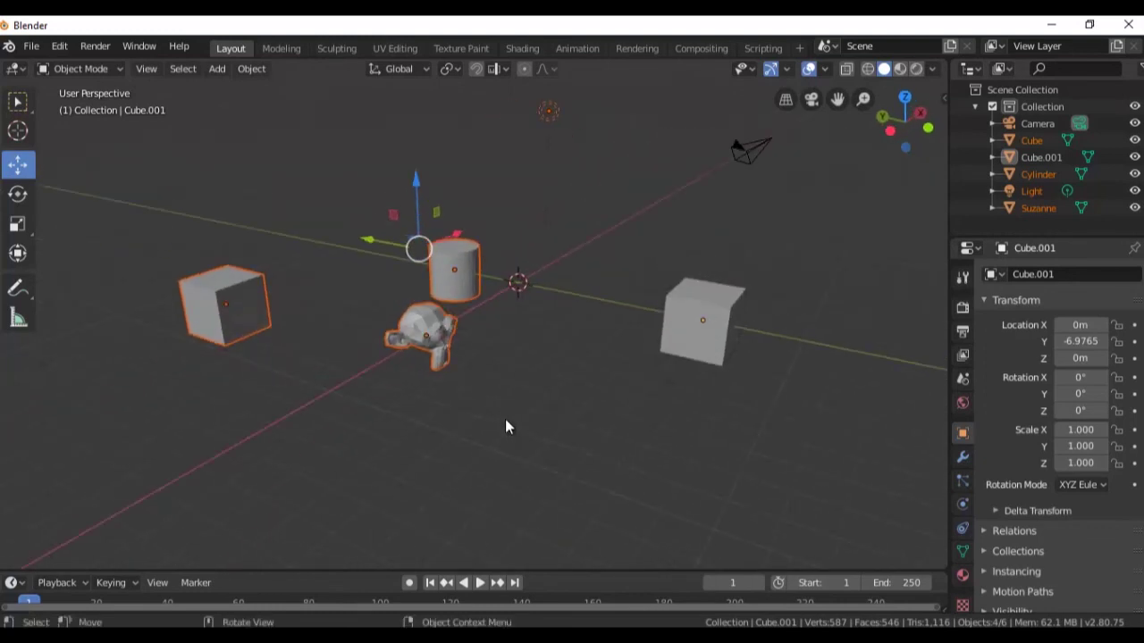